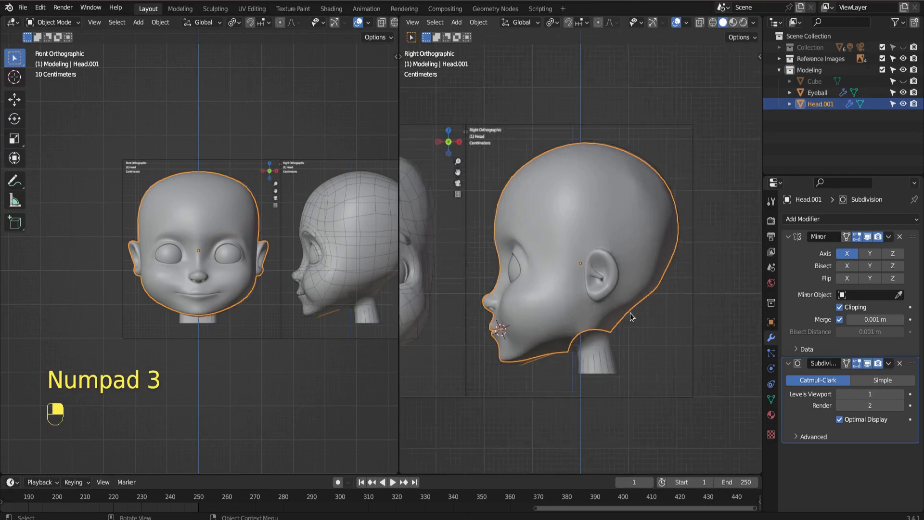
# Save the head project file with Ctrl+S
pyautogui.press('ctrl+s')
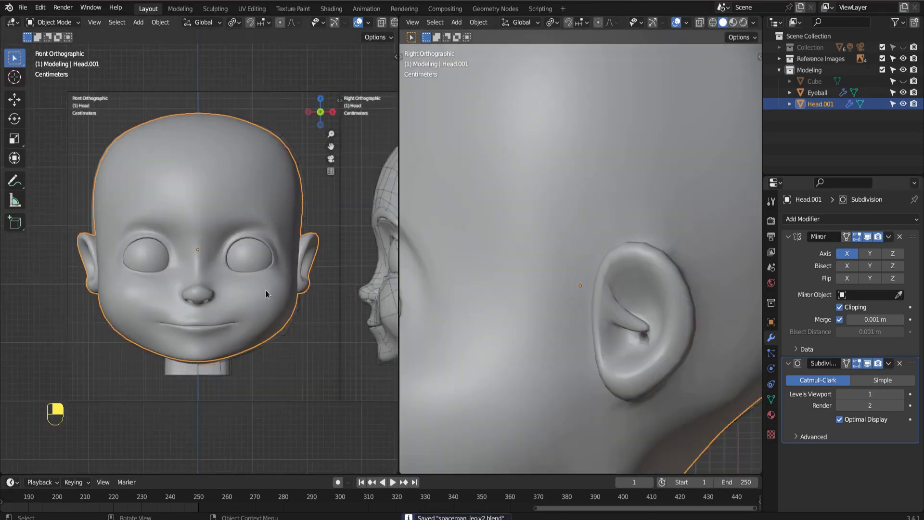
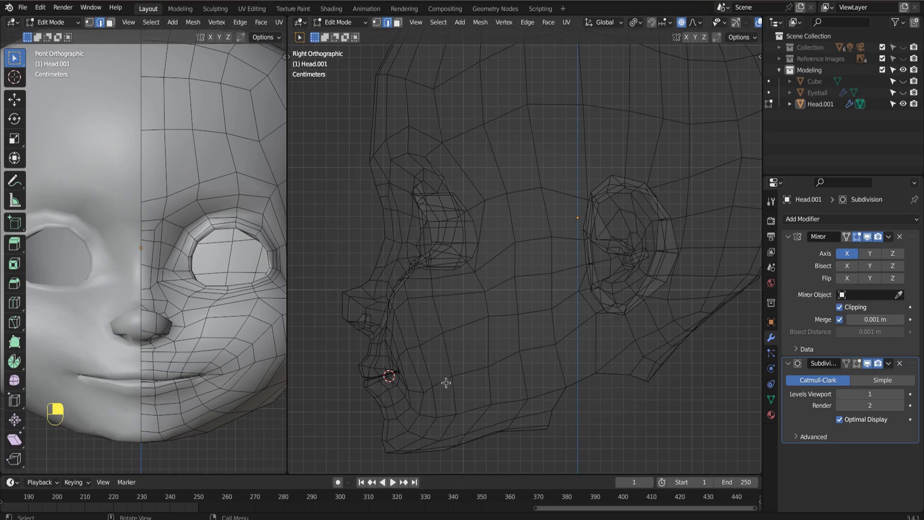
# Frame the mouth area in the viewport and select the edge loop around the mouth opening
pyautogui.press('1')
pyautogui.press('KP_Decimal')
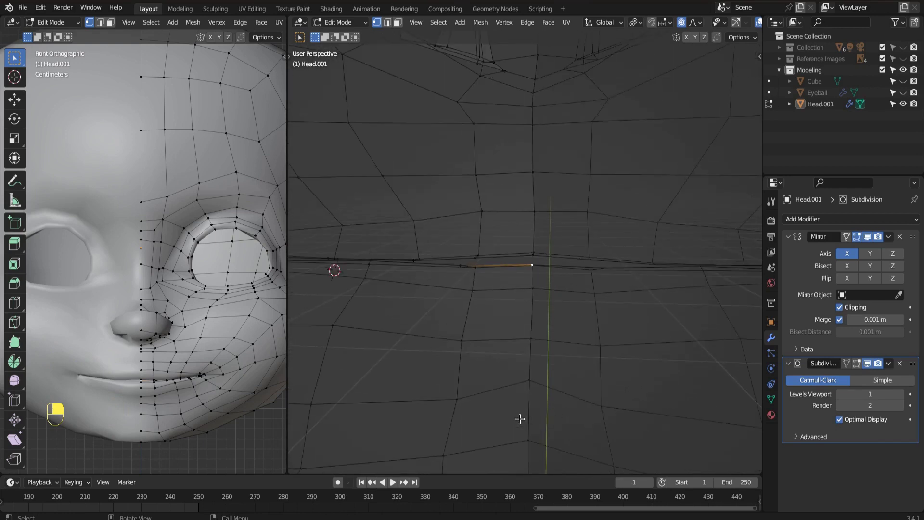
pyautogui.press('KP_Decimal')
pyautogui.middleClick(527, 248)
pyautogui.rightClick(527, 248)
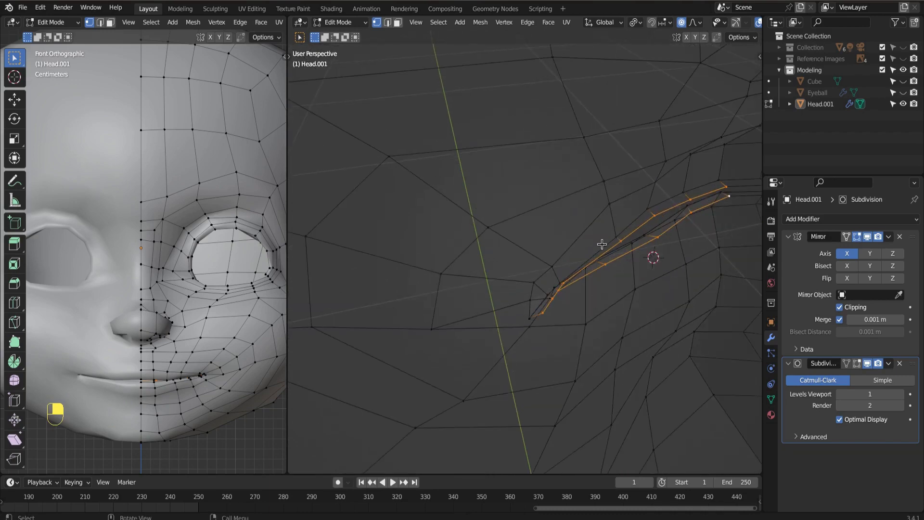
# From the right side view, extrude the mouth edge loop inward to start the mouth interior
pyautogui.press('KP_3')
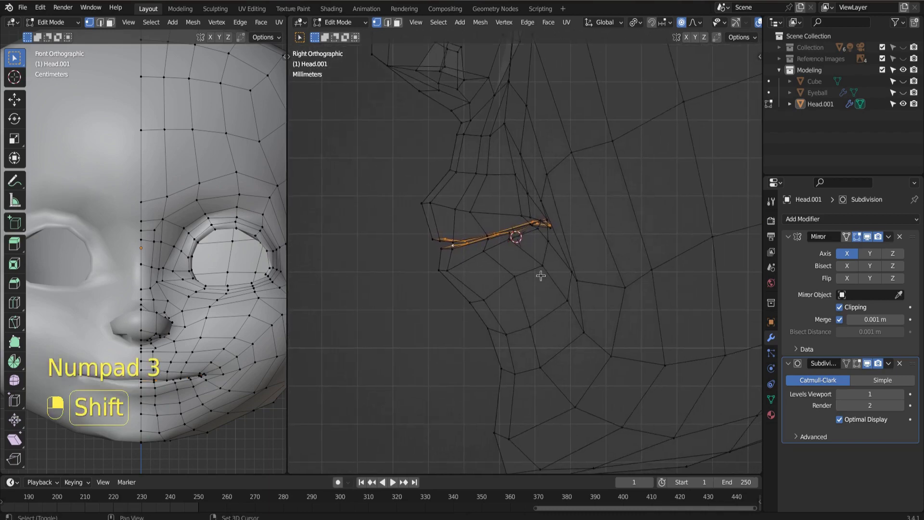
pyautogui.press('e')
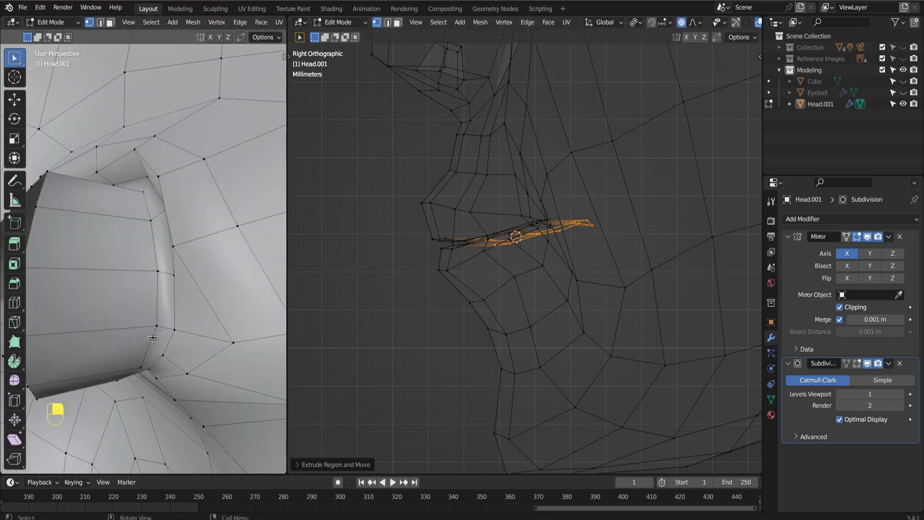
# Nudge the first few inner-mouth vertices vertically so they follow the lip line
pyautogui.press('KP_1')
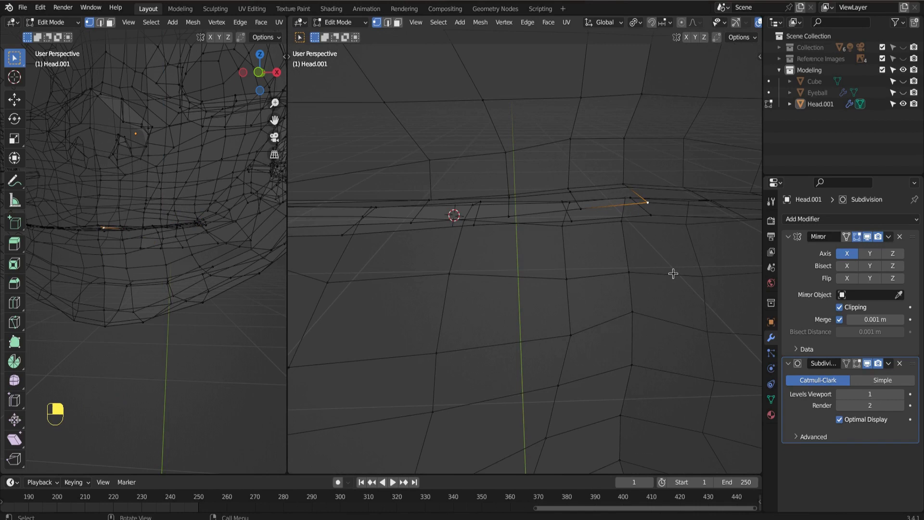
pyautogui.press('g')
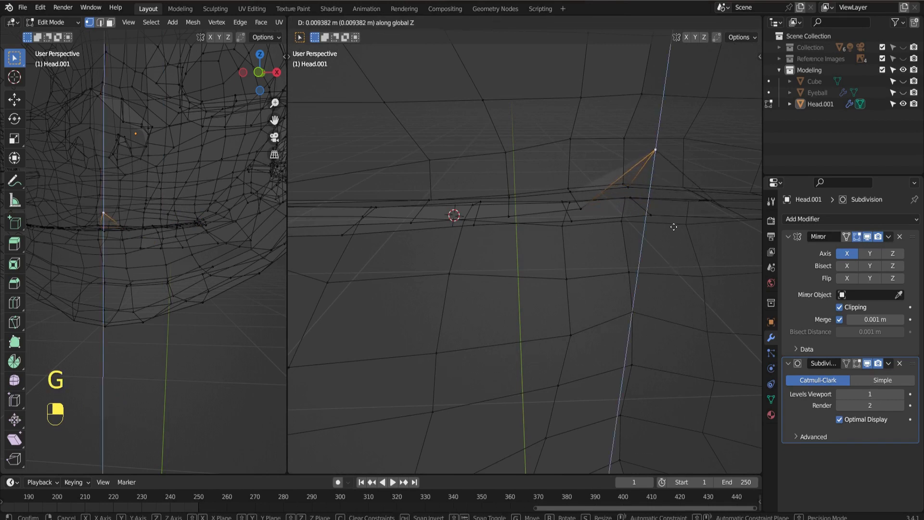
pyautogui.press('g')
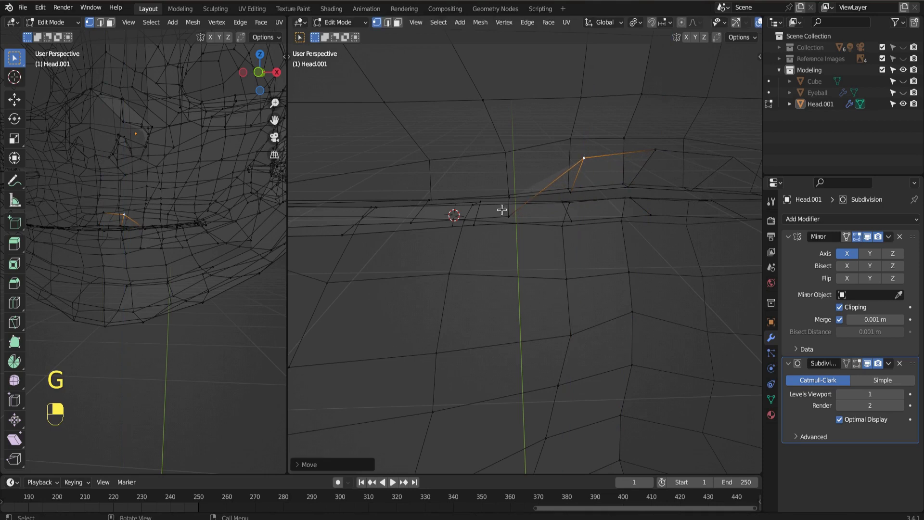
pyautogui.press('g')
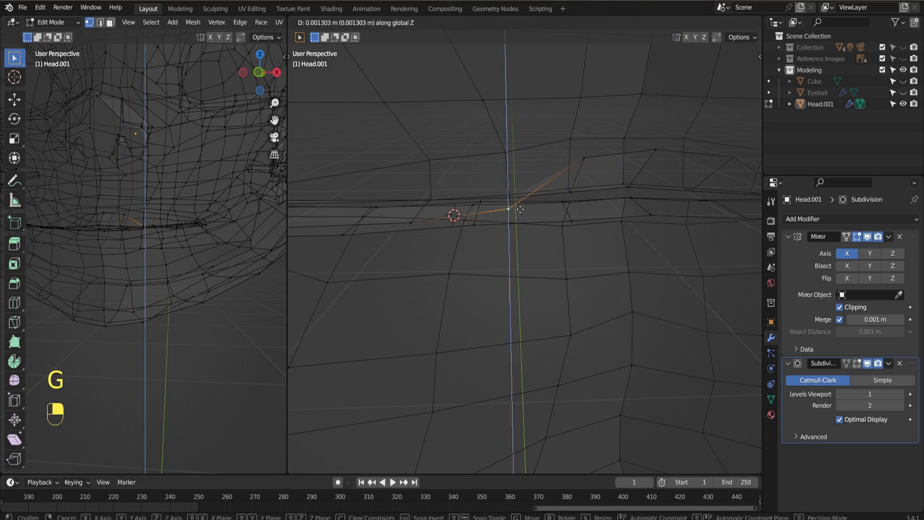
pyautogui.moveTo(407, 220); pyautogui.dragTo(428, 242)
pyautogui.press('g')
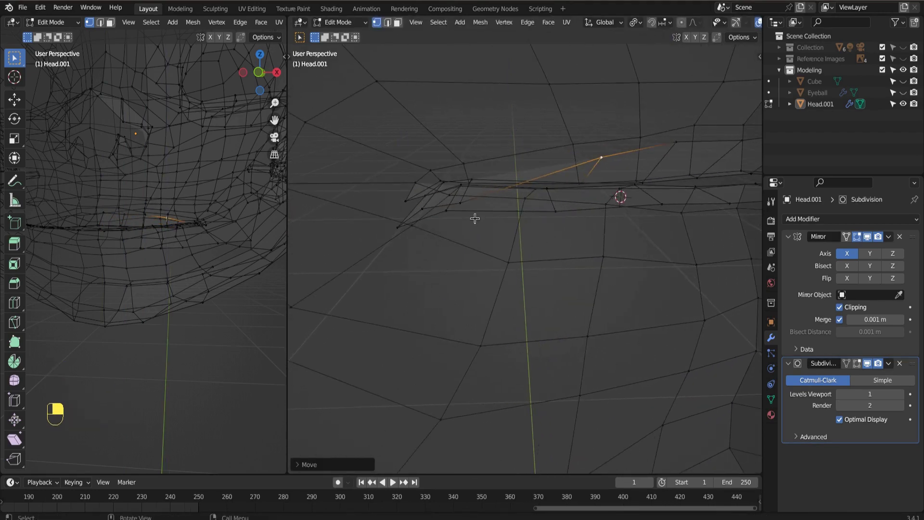
# Adjust the heights of the remaining inner lip vertices and reselect the mouth loop
pyautogui.middleClick(465, 197)
pyautogui.rightClick(464, 198)
pyautogui.press('g')
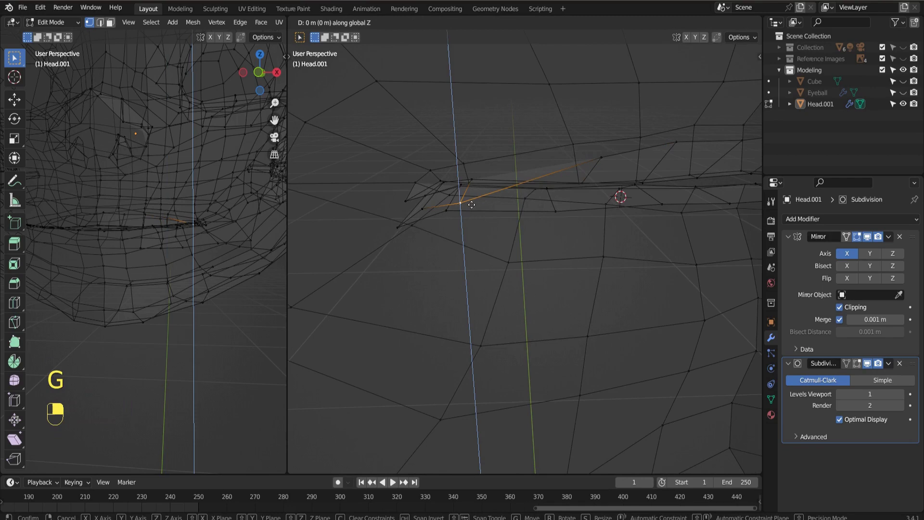
pyautogui.press('g')
pyautogui.middleClick(659, 140)
pyautogui.rightClick(660, 140)
pyautogui.rightClick(679, 175)
pyautogui.press('g')
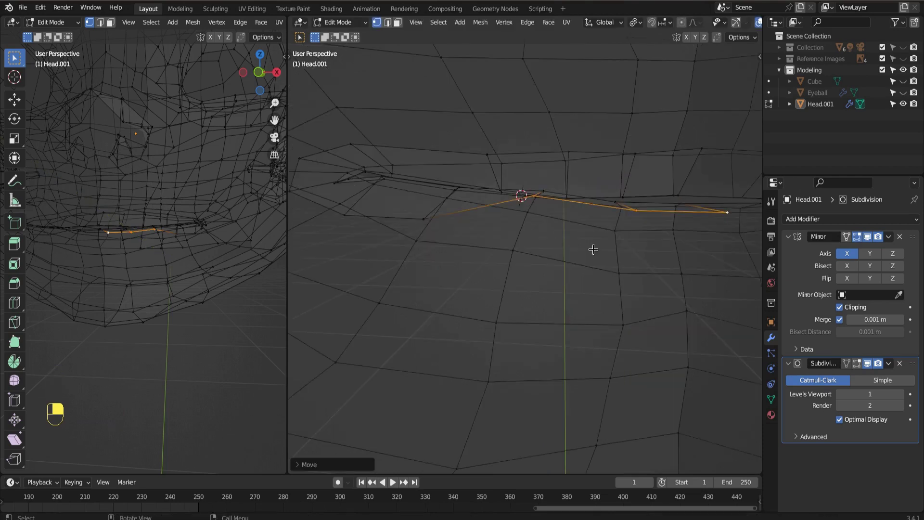
pyautogui.press('g')
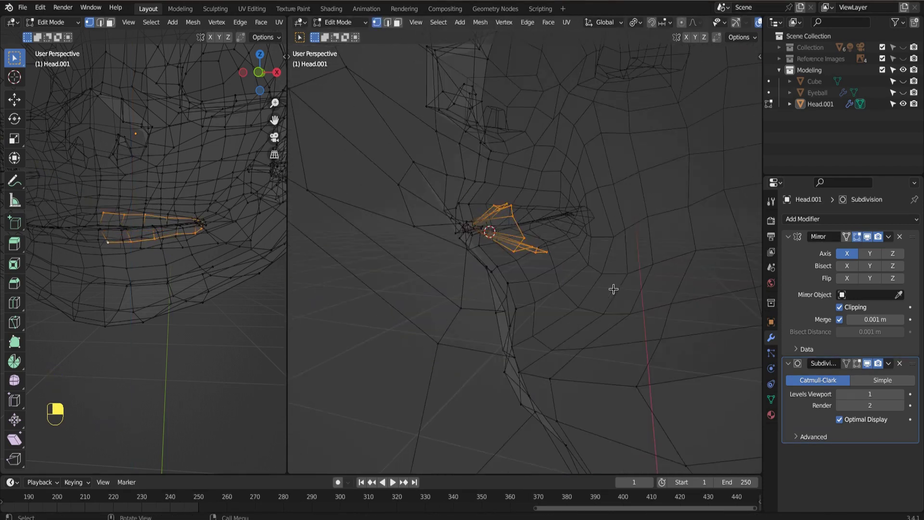
# Scale the extruded inner mouth ring and slide it deeper behind the lips along Y
pyautogui.press('KP_3')
pyautogui.press('s')
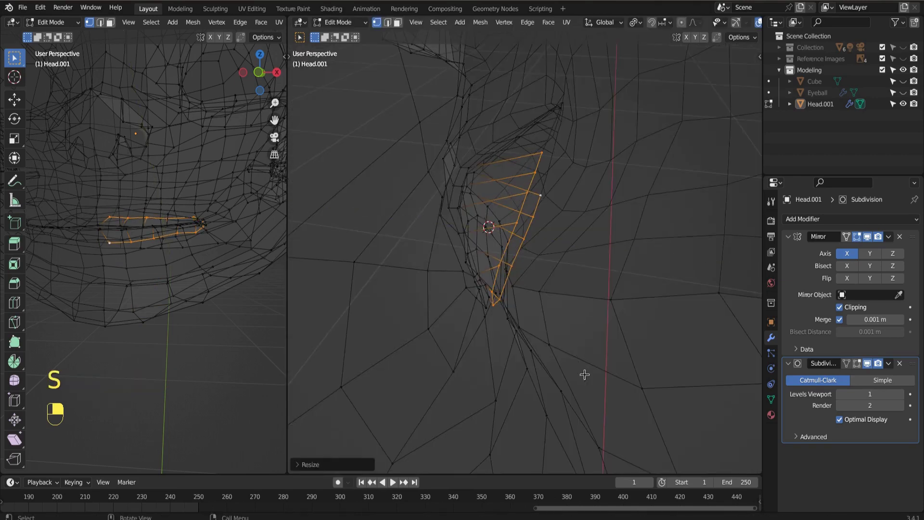
pyautogui.press('KP_3')
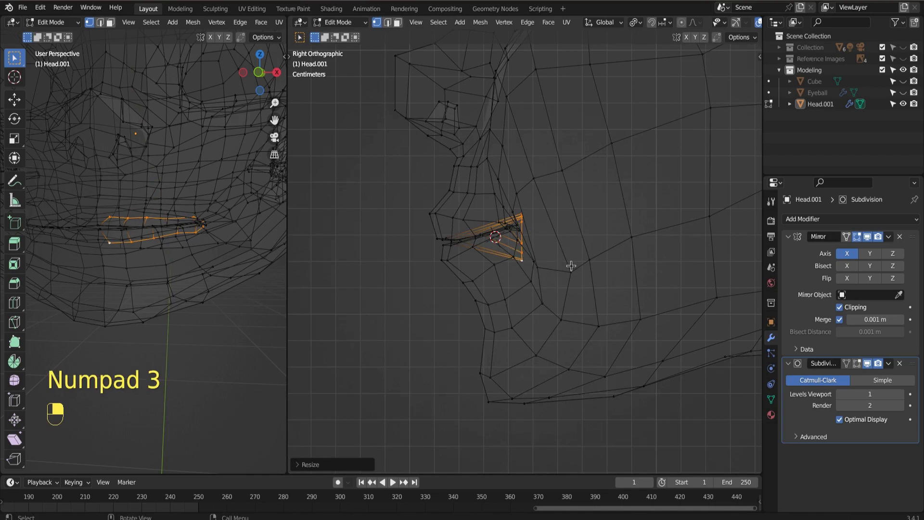
pyautogui.press('g')
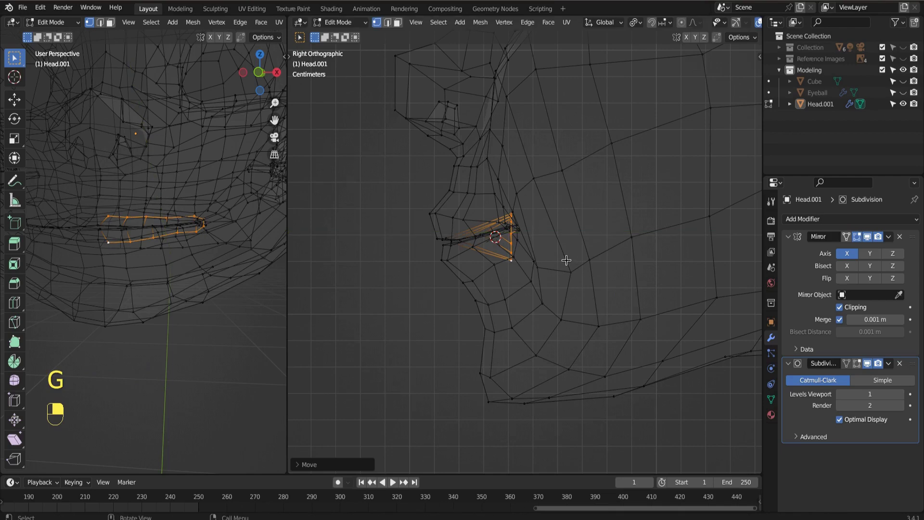
pyautogui.press('s')
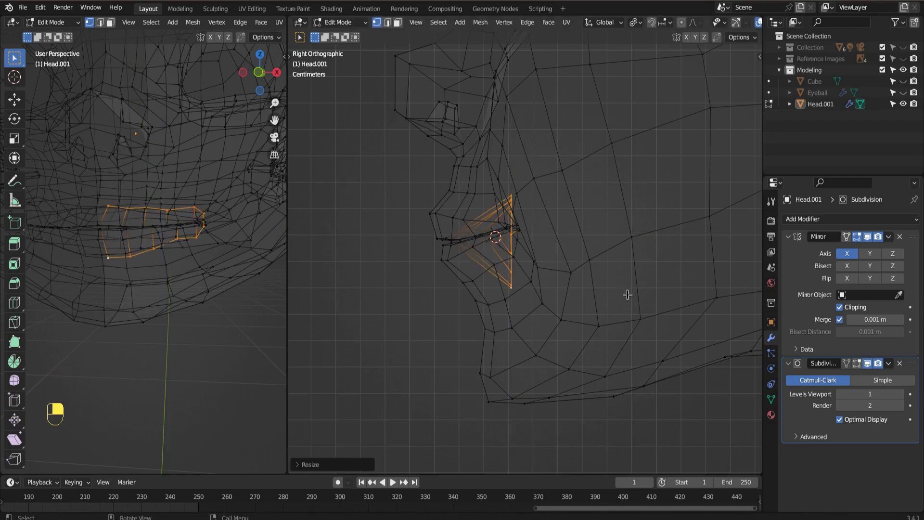
pyautogui.press('KP_3')
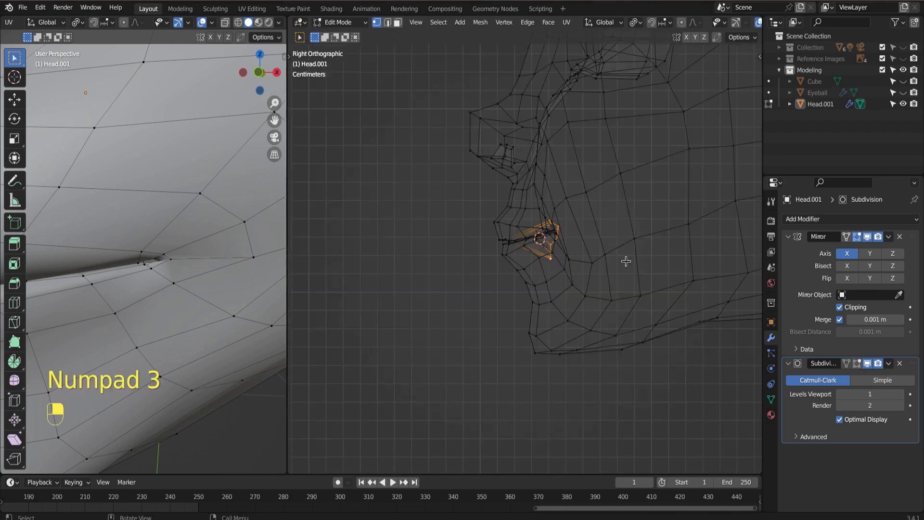
pyautogui.press('g')
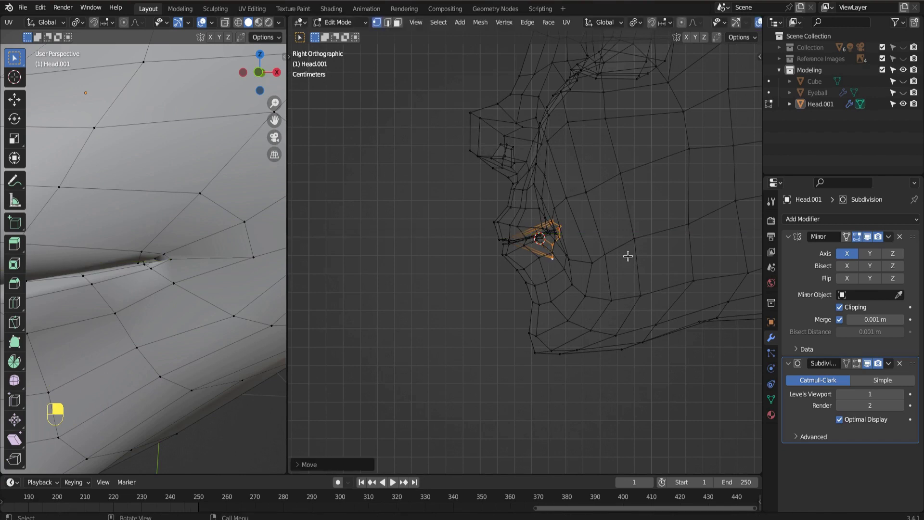
# Extrude the lip loop inward, shrink it and flatten it along the depth axis
pyautogui.press('e')
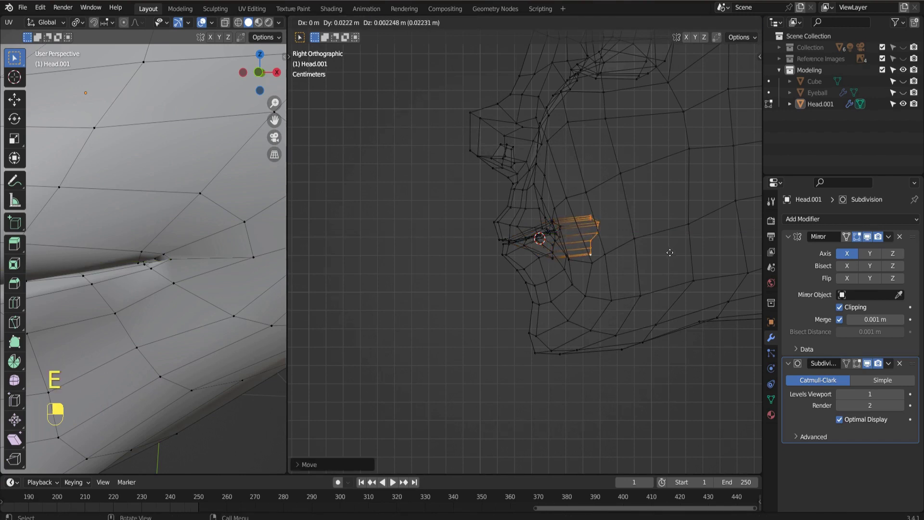
pyautogui.press('s')
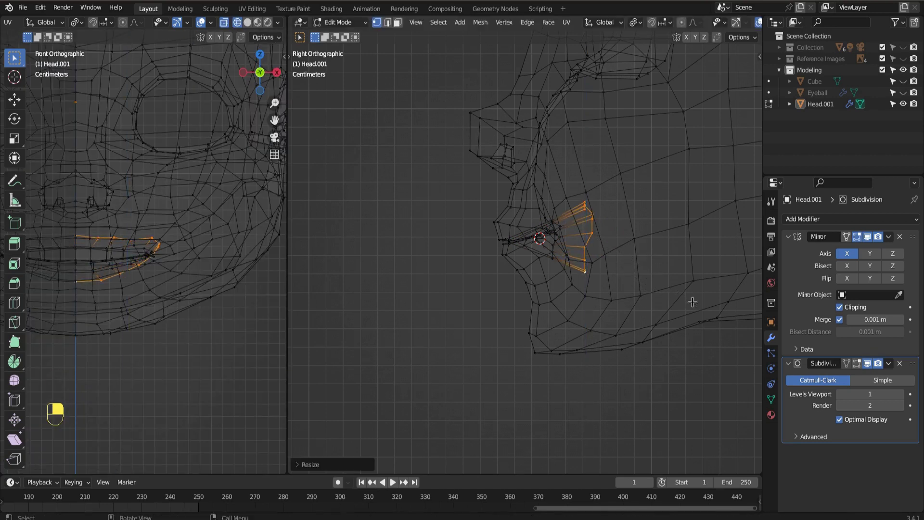
pyautogui.press('s')
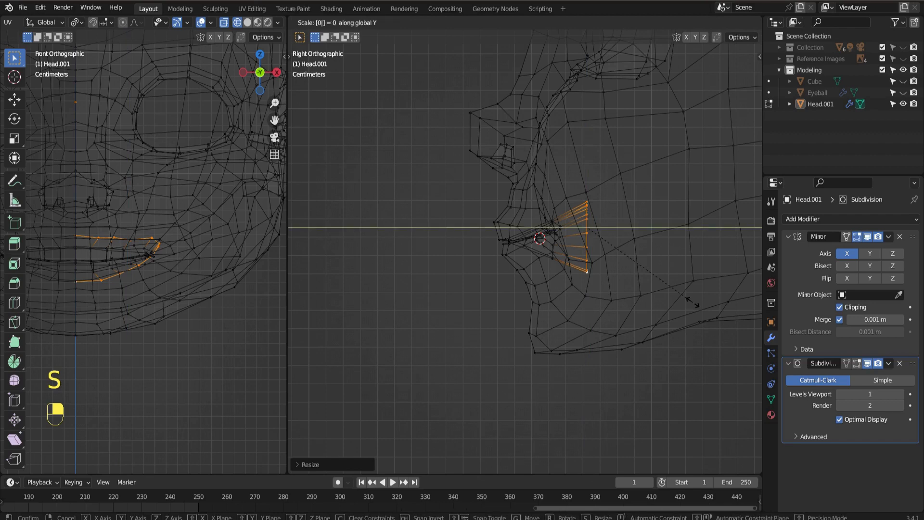
pyautogui.press('KP_3')
pyautogui.press('s')
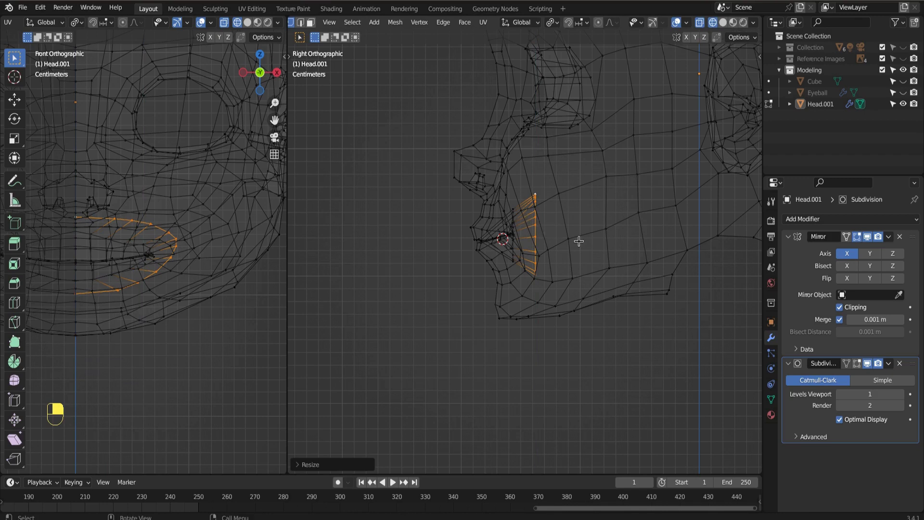
# Extrude three more tapering sections deeper into the head and tilt the innermost ring
pyautogui.press('e')
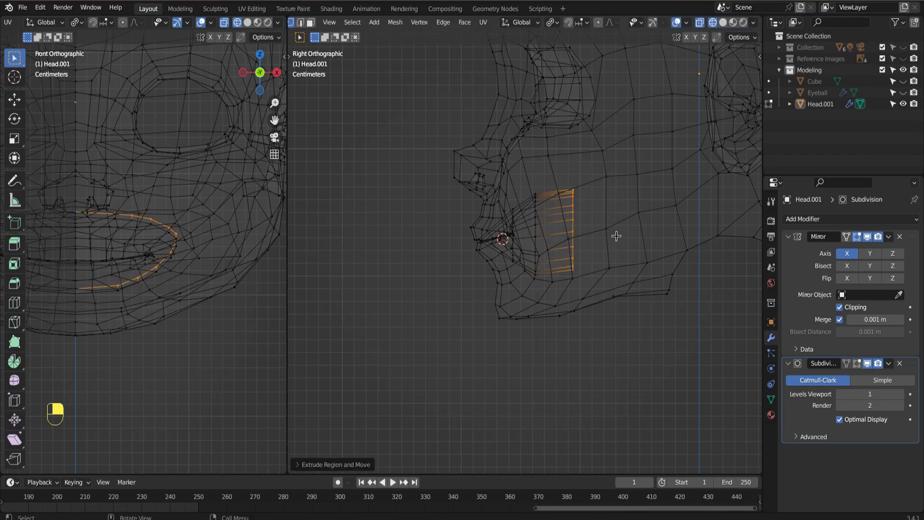
pyautogui.press('s')
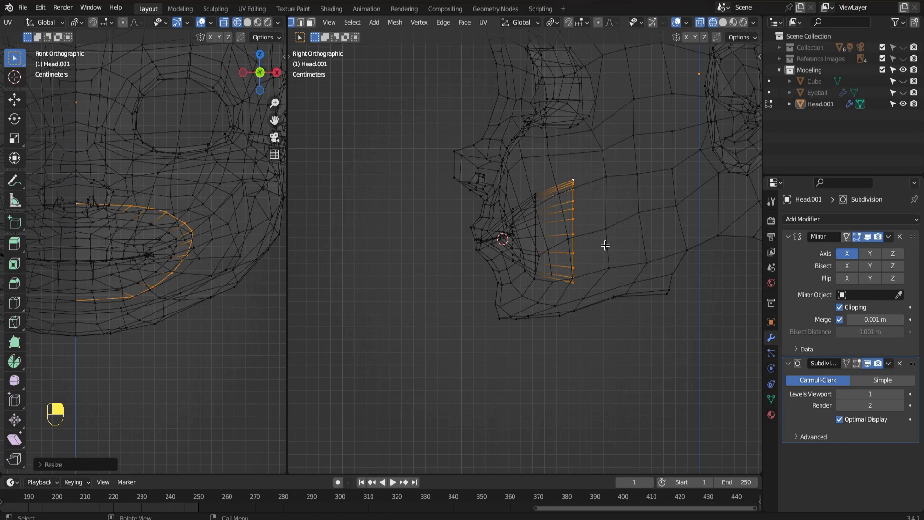
pyautogui.press('e')
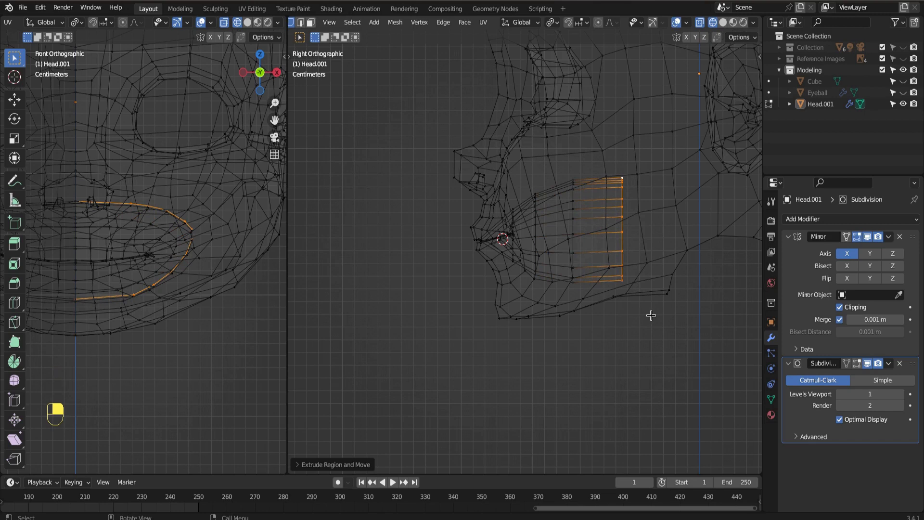
pyautogui.press('s')
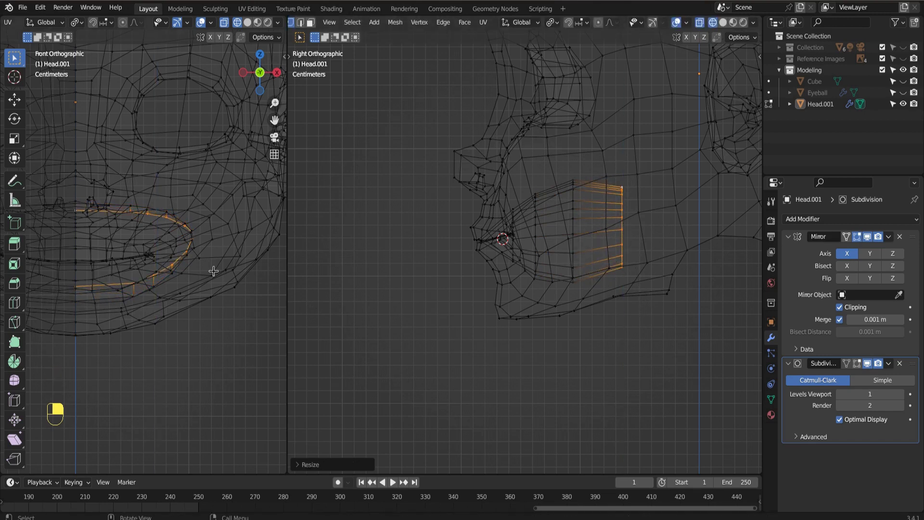
pyautogui.press('s')
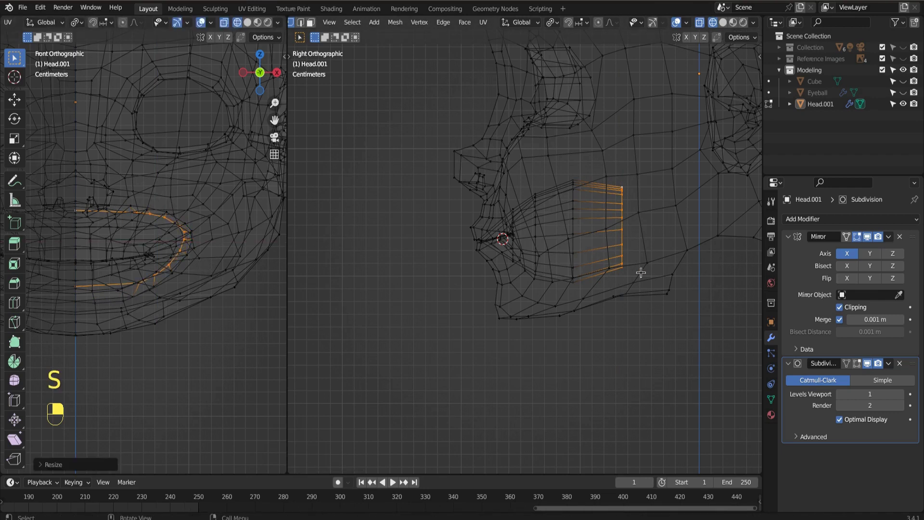
pyautogui.press('e')
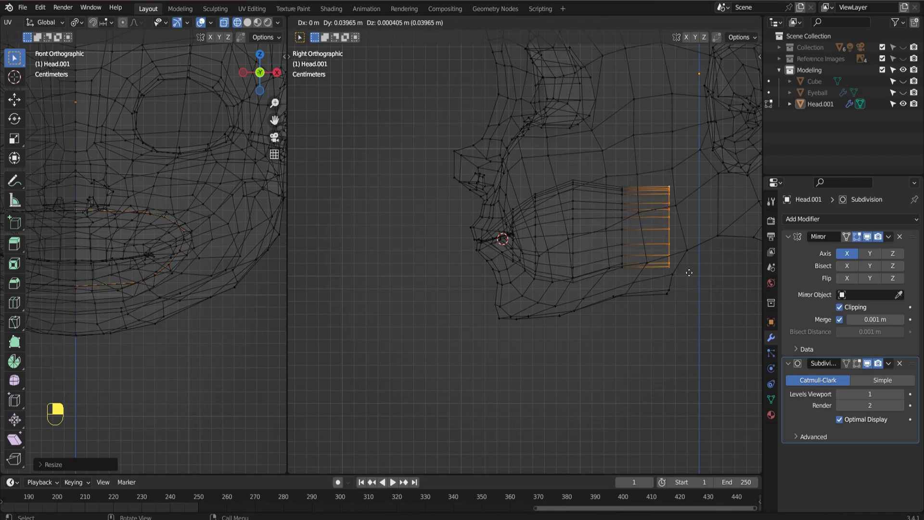
pyautogui.press('s')
pyautogui.press('r')
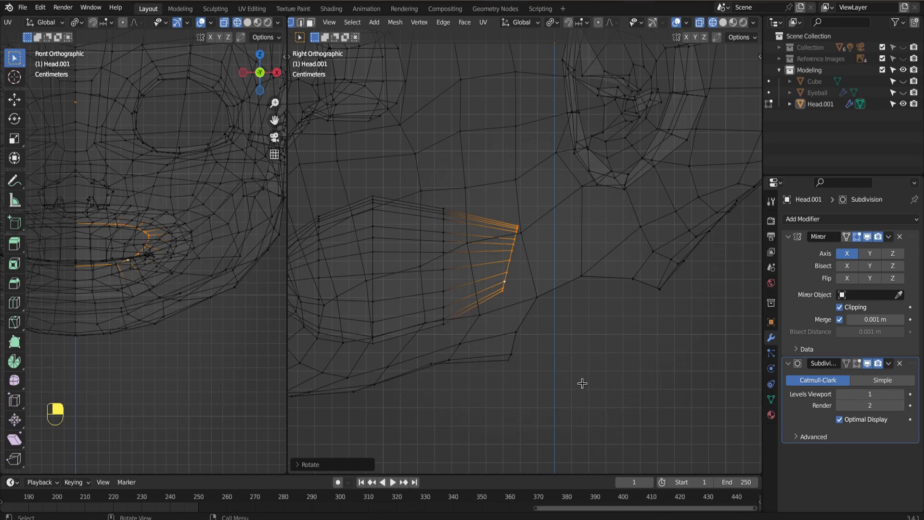
# Extrude three further sections, rotating and lowering each so the cavity bends down toward the throat
pyautogui.press('e')
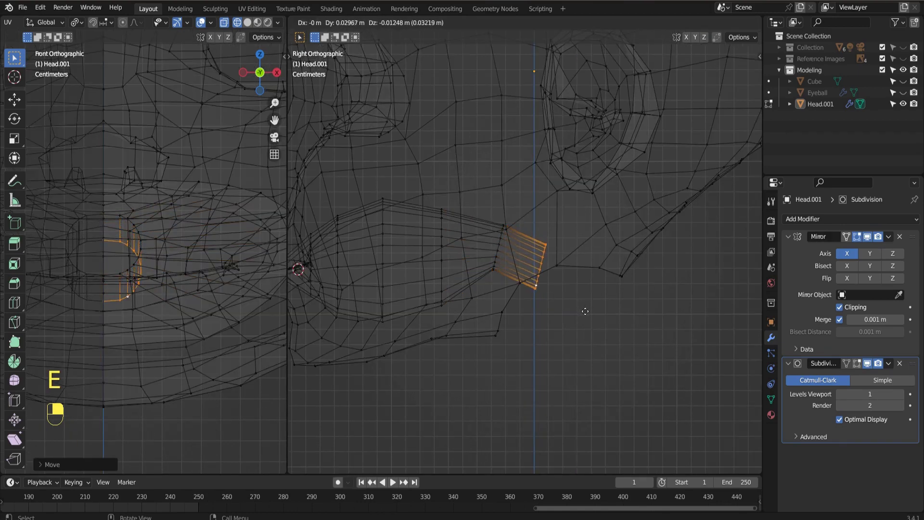
pyautogui.press('r')
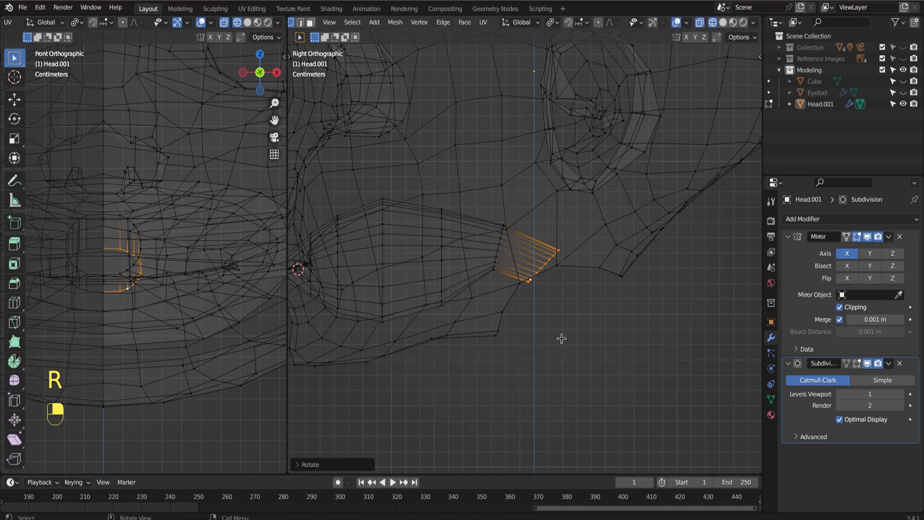
pyautogui.press('g')
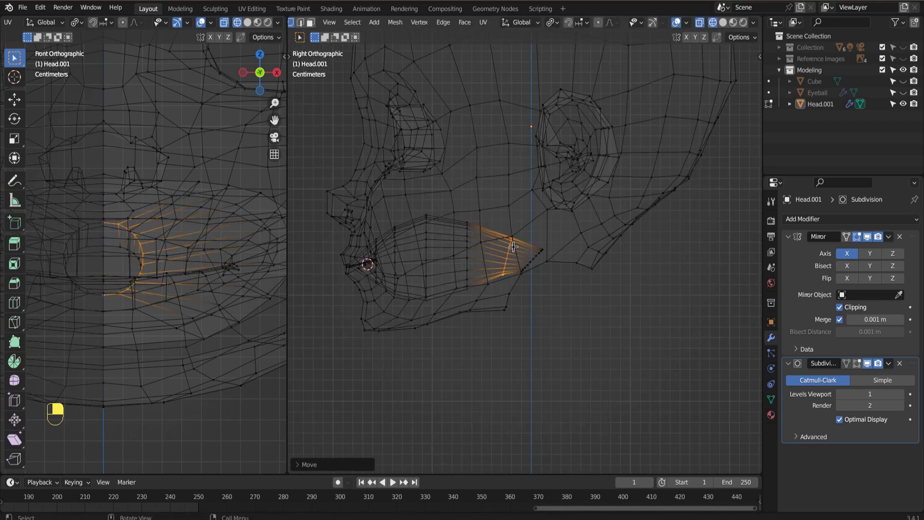
pyautogui.press('g')
pyautogui.press('e')
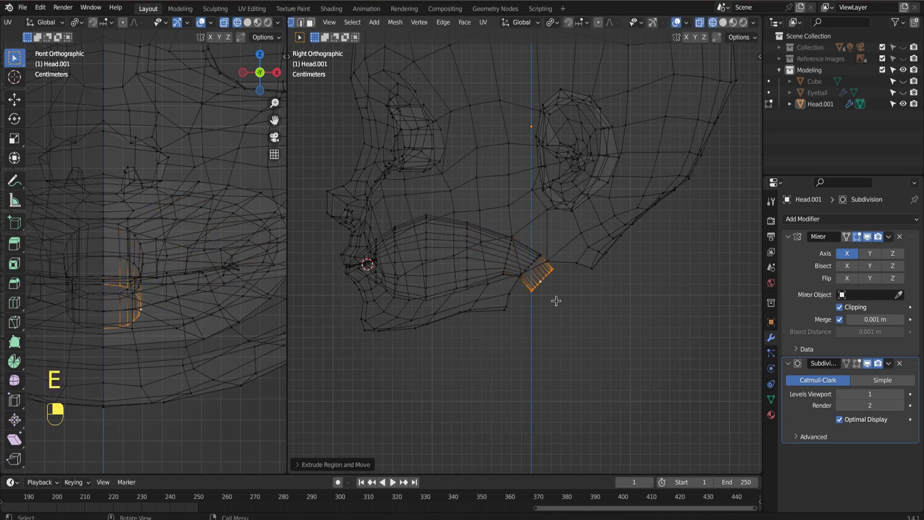
pyautogui.press('r')
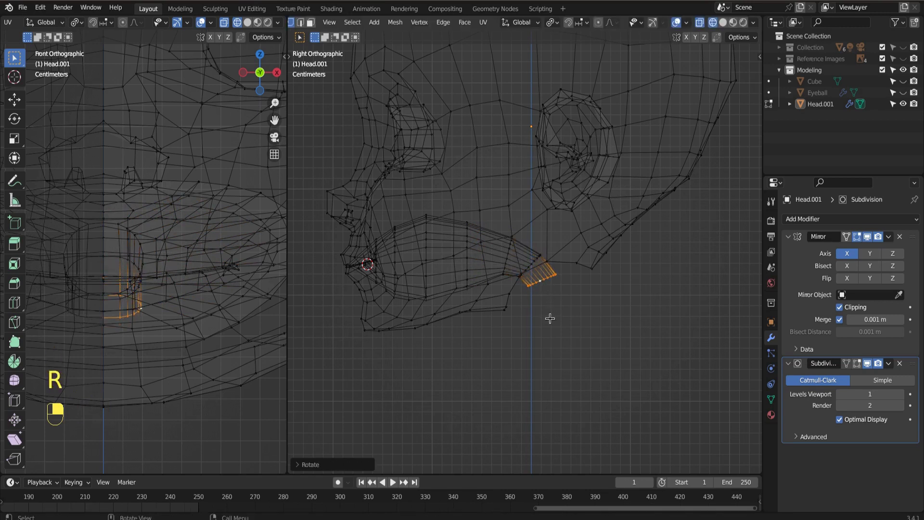
pyautogui.press('g')
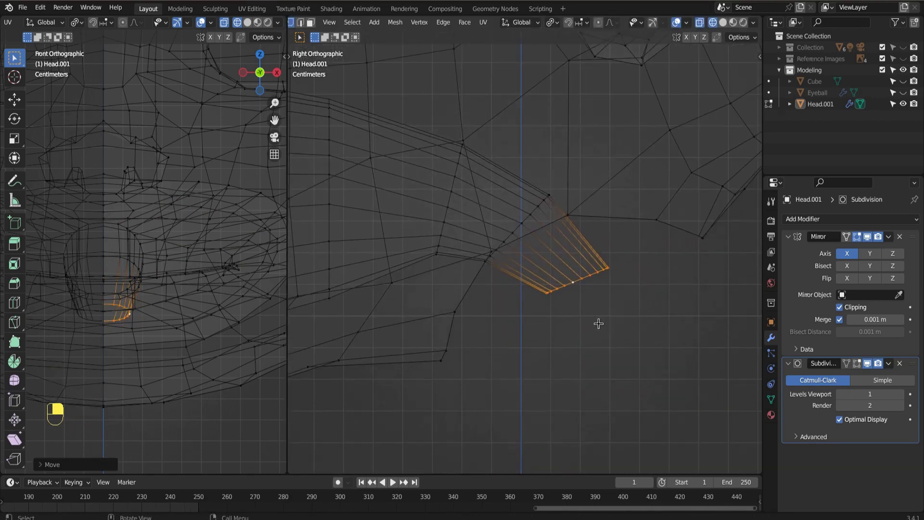
pyautogui.press('e')
pyautogui.press('r')
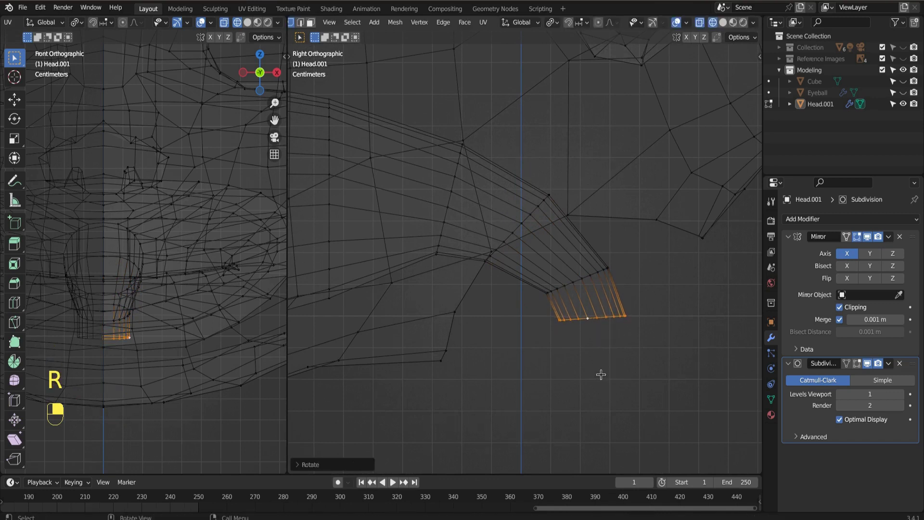
pyautogui.press('g')
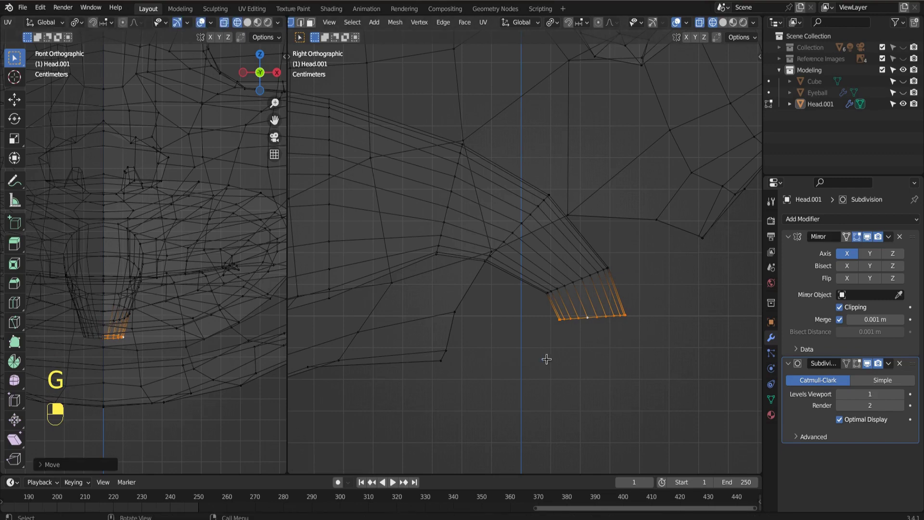
# Adjust the position of the bottom ring of the mouth tube
pyautogui.press('f')
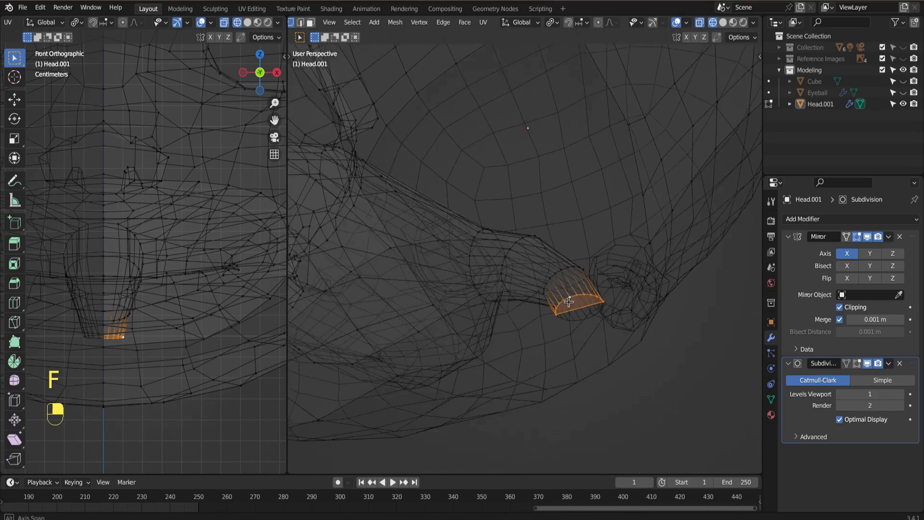
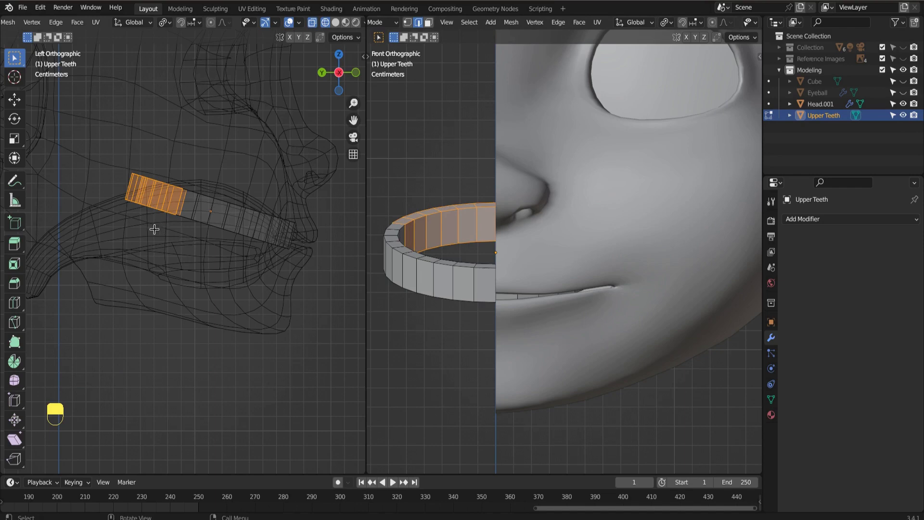
# Select and delete the rear faces of the Upper Teeth ring, leaving the front half
pyautogui.moveTo(84, 293); pyautogui.dragTo(100, 302)
pyautogui.click(113, 305)
pyautogui.rightClick(113, 305)
pyautogui.moveTo(297, 257); pyautogui.dragTo(258, 329)
pyautogui.press('Delete')
pyautogui.press('Up')
pyautogui.press('KP_1')
# Delete the faces on one side of centre, leaving a single quarter-arch, and inspect it
pyautogui.moveTo(175, 205); pyautogui.dragTo(178, 212)
pyautogui.press('2')
pyautogui.middleClick(179, 212)
pyautogui.moveTo(178, 212); pyautogui.dragTo(216, 332)
pyautogui.press('f')
pyautogui.press('f')
pyautogui.middleClick(223, 339)
pyautogui.moveTo(222, 339); pyautogui.dragTo(216, 332)
pyautogui.press('Delete')
pyautogui.press('Up')
pyautogui.moveTo(219, 339); pyautogui.dragTo(221, 327)
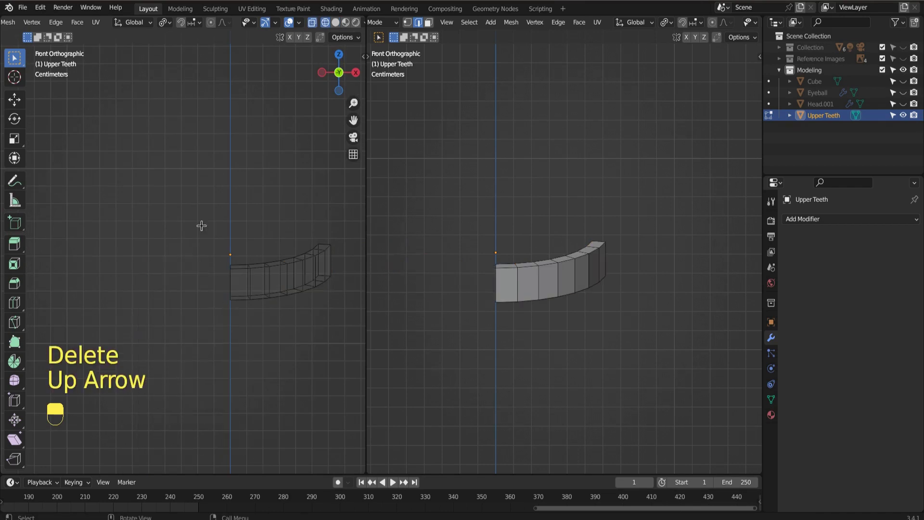
# Return the Upper Teeth arc to Object Mode ready for the Mirror modifier
pyautogui.press('Tab')
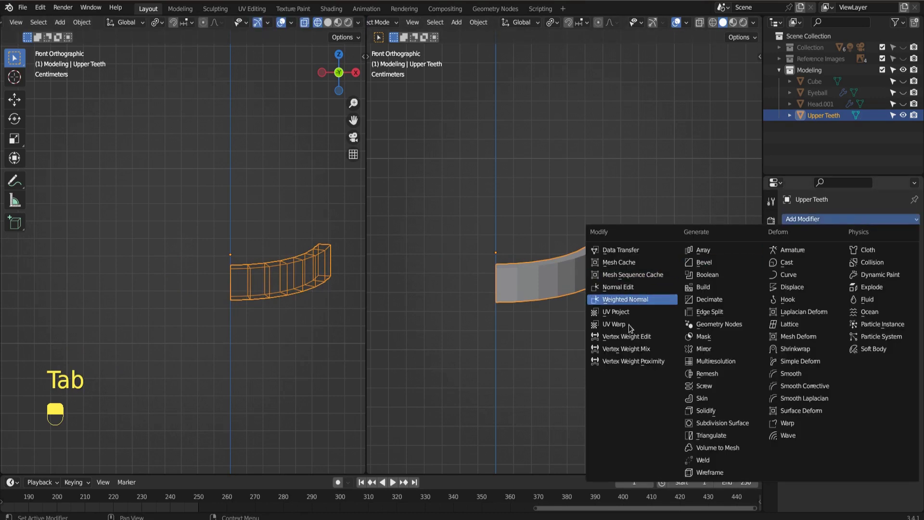
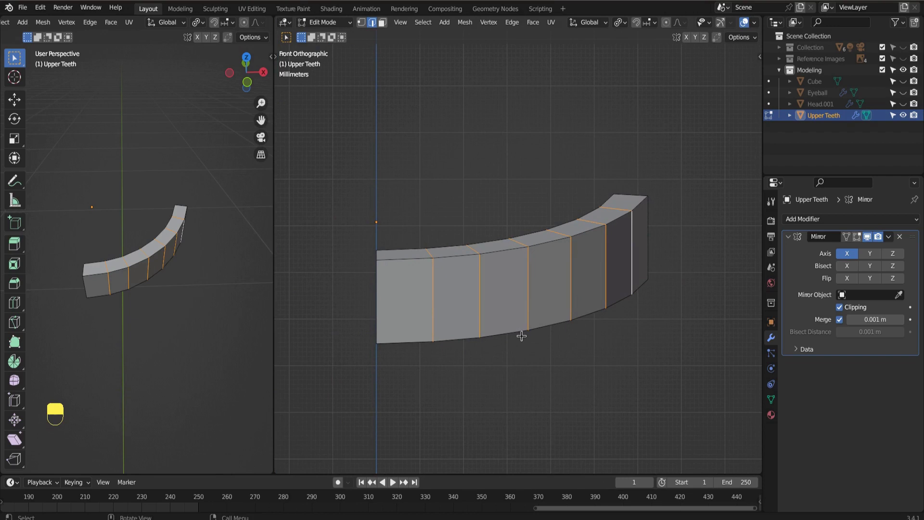
# Bevel the selected vertical edges of Upper Teeth into narrow double edges (Ctrl+B)
pyautogui.press('ctrl+b')
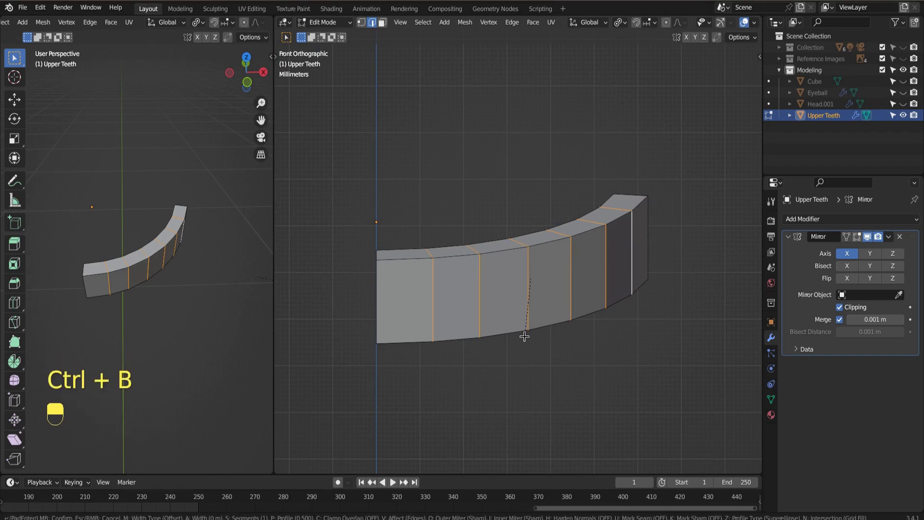
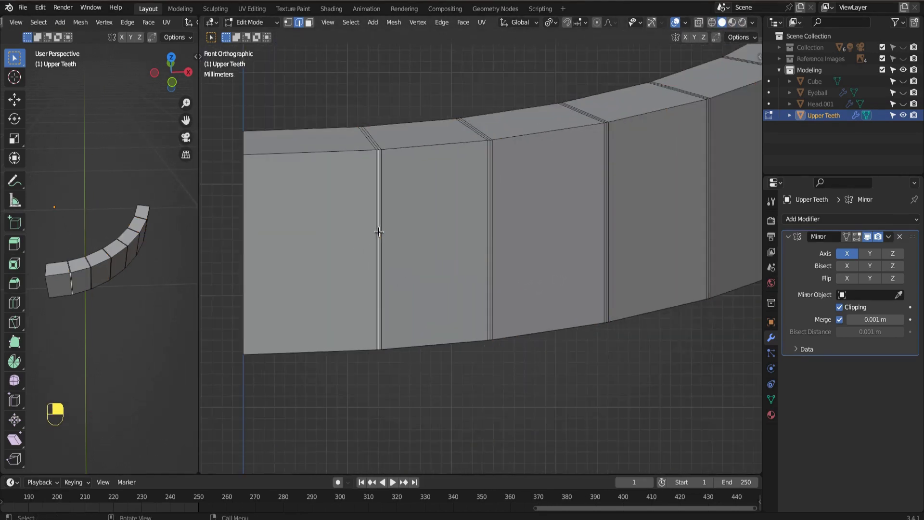
# Orbit around the upper teeth and frame the selection to inspect the bevelled grooves
pyautogui.middleClick(379, 228)
pyautogui.moveTo(380, 229); pyautogui.dragTo(490, 219)
pyautogui.middleClick(490, 219)
pyautogui.moveTo(491, 219); pyautogui.dragTo(380, 241)
pyautogui.middleClick(380, 242)
pyautogui.click(380, 242)
pyautogui.middleClick(381, 241)
pyautogui.moveTo(380, 241); pyautogui.dragTo(560, 319)
pyautogui.press('KP_Decimal')
# Select the groove edge loops between teeth and scale them to widen the grooves
pyautogui.press('s')
pyautogui.middleClick(498, 285)
pyautogui.rightClick(498, 285)
pyautogui.press('s')
pyautogui.middleClick(561, 319)
pyautogui.click(560, 320)
pyautogui.middleClick(560, 319)
pyautogui.press('s')
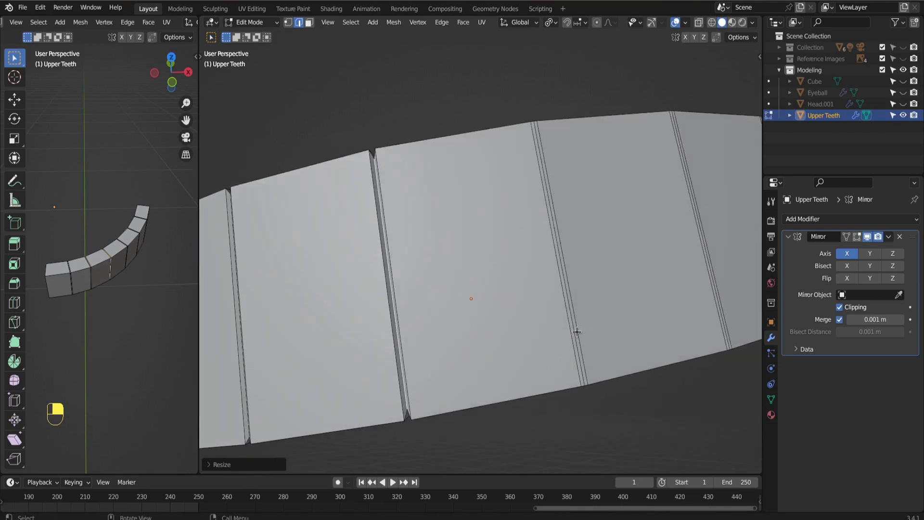
# Select the first groove loops on the teeth strip and scale them inward
pyautogui.rightClick(577, 328)
pyautogui.rightClick(576, 327)
pyautogui.rightClick(576, 327)
pyautogui.rightClick(575, 327)
pyautogui.rightClick(575, 327)
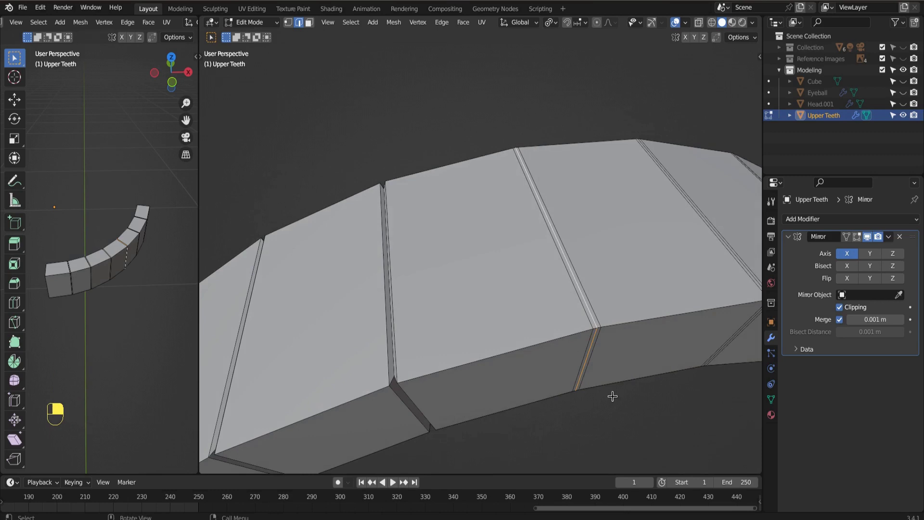
pyautogui.press('s')
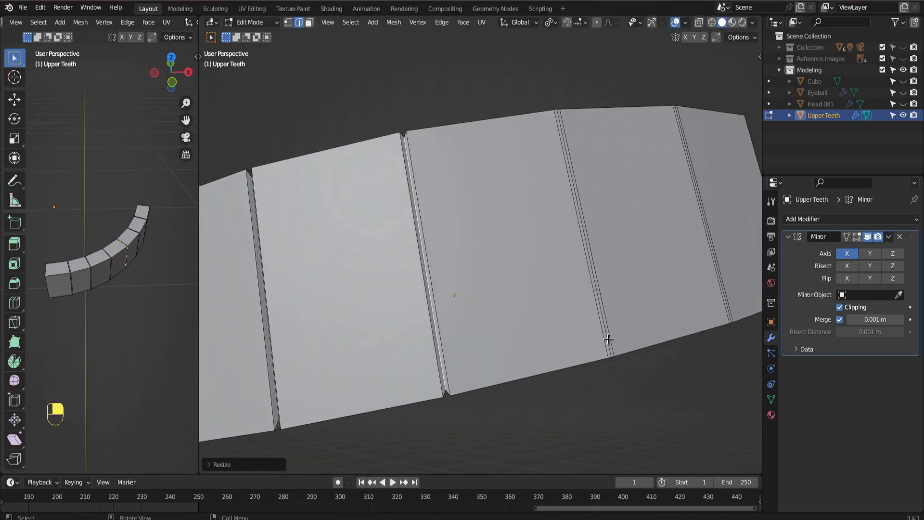
pyautogui.middleClick(607, 334)
pyautogui.rightClick(607, 334)
pyautogui.middleClick(607, 334)
pyautogui.rightClick(607, 334)
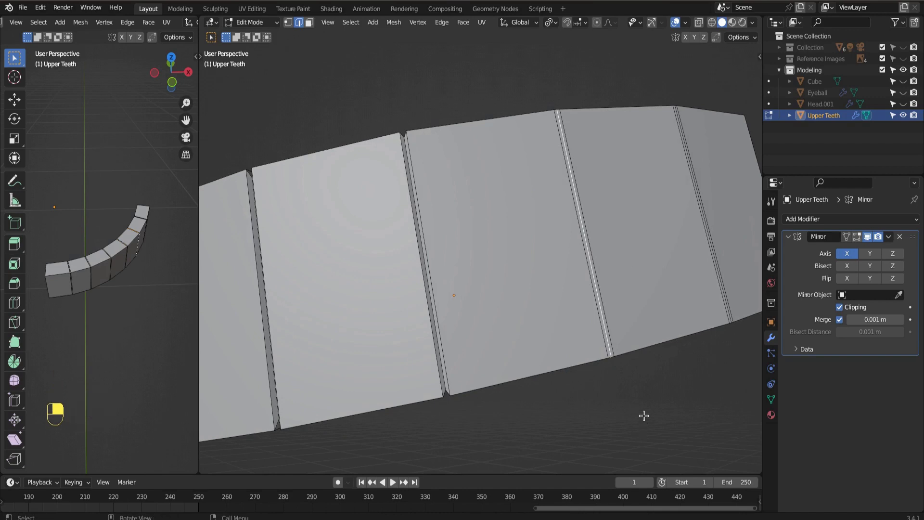
pyautogui.press('s')
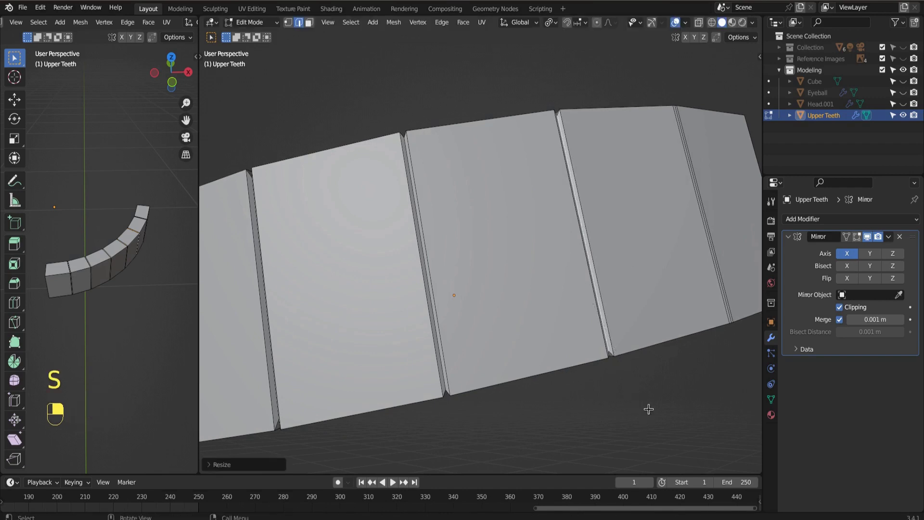
# Scale the next groove loop inward, check it from front view and save the file
pyautogui.middleClick(534, 333)
pyautogui.rightClick(534, 333)
pyautogui.middleClick(530, 333)
pyautogui.rightClick(531, 333)
pyautogui.middleClick(530, 333)
pyautogui.rightClick(530, 332)
pyautogui.press('s')
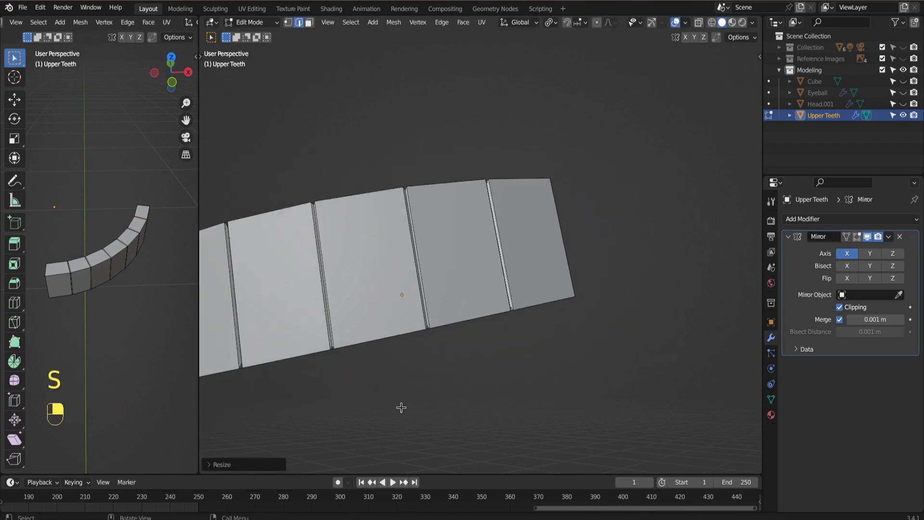
pyautogui.press('KP_1')
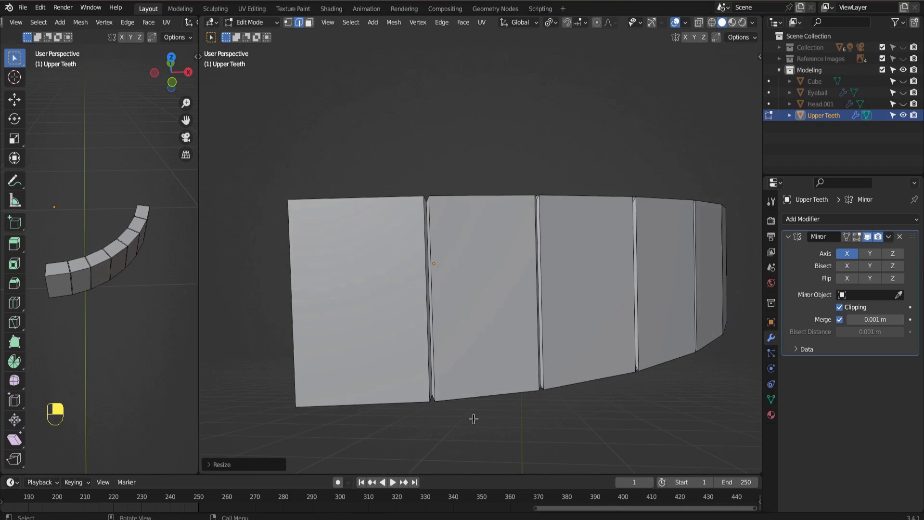
pyautogui.press('ctrl+s')
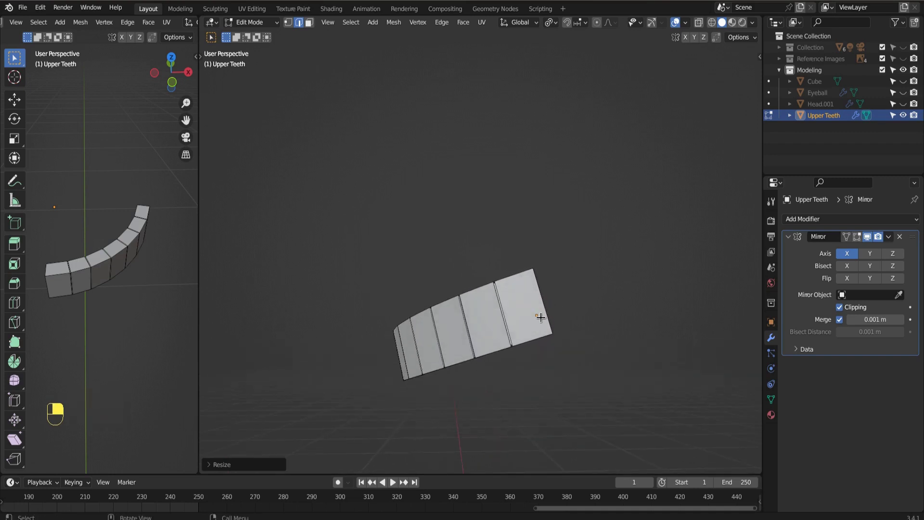
# Add two loop cuts across a tooth and slide the edges toward its side, viewed from the front
pyautogui.press('ctrl+r')
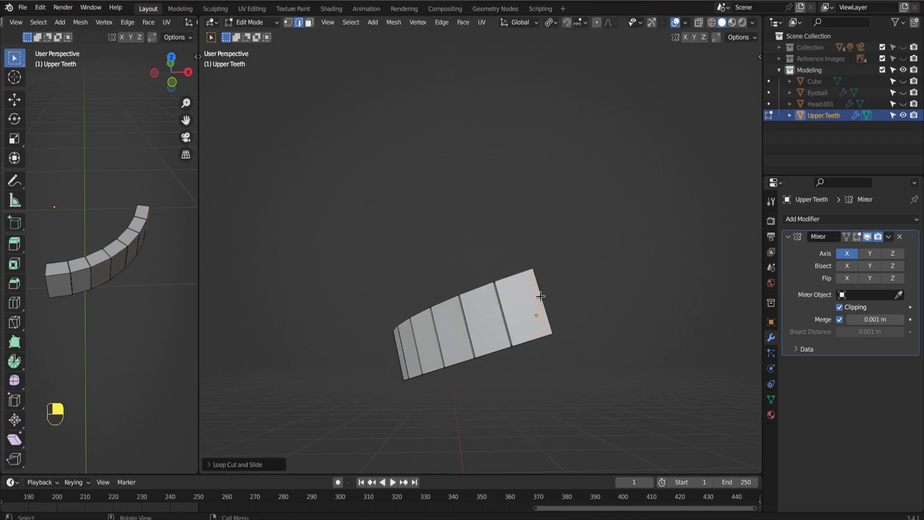
pyautogui.press('2')
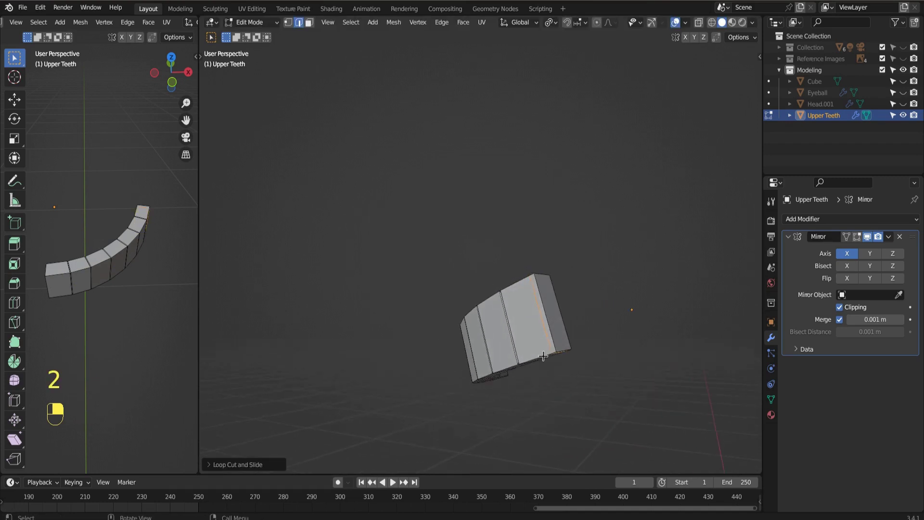
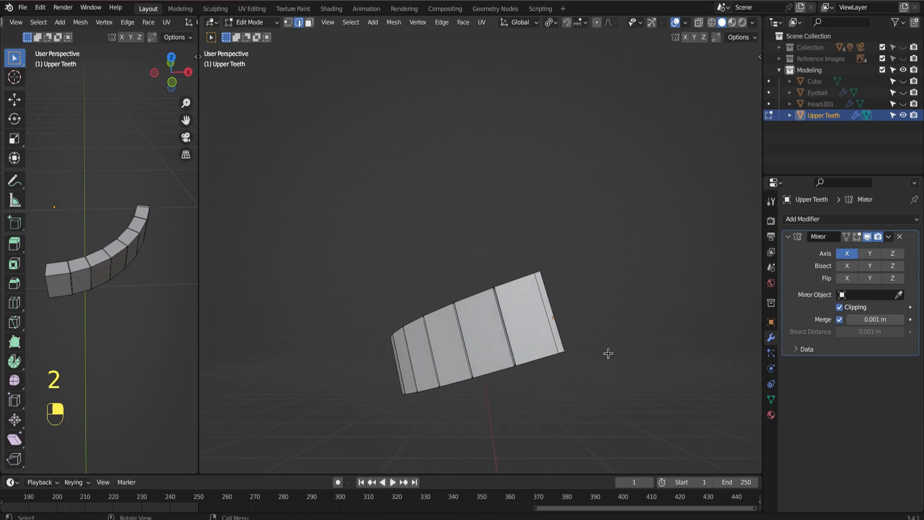
pyautogui.press('g')
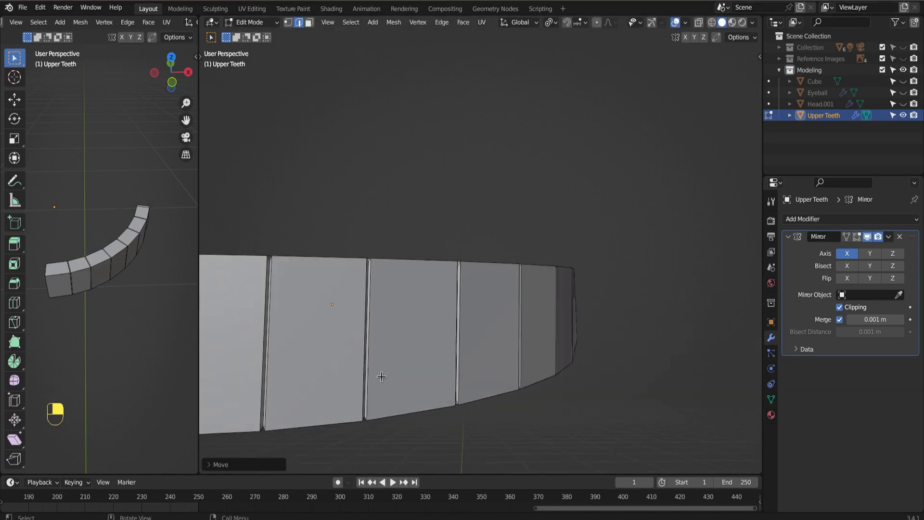
pyautogui.press('KP_1')
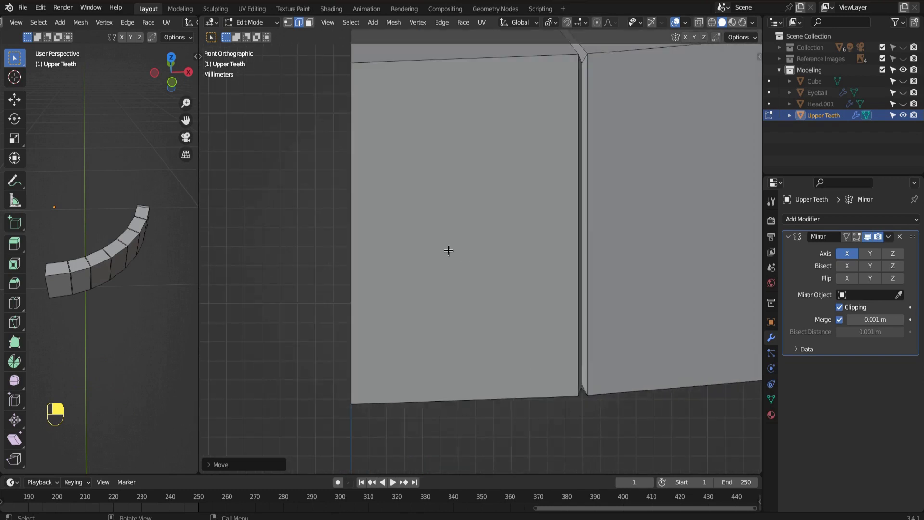
# Add a centred loop cut on the front tooth and start shrinking it
pyautogui.press('ctrl+r')
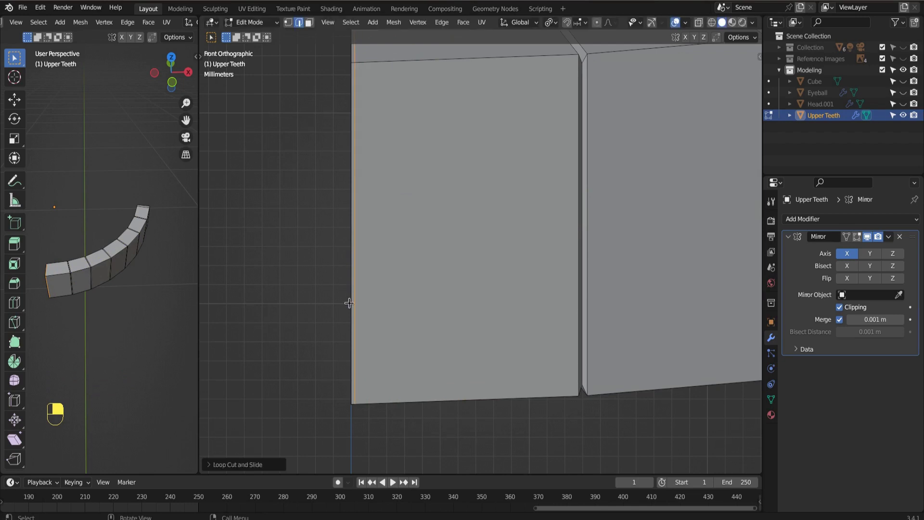
pyautogui.rightClick(348, 300)
pyautogui.moveTo(348, 300); pyautogui.dragTo(349, 299)
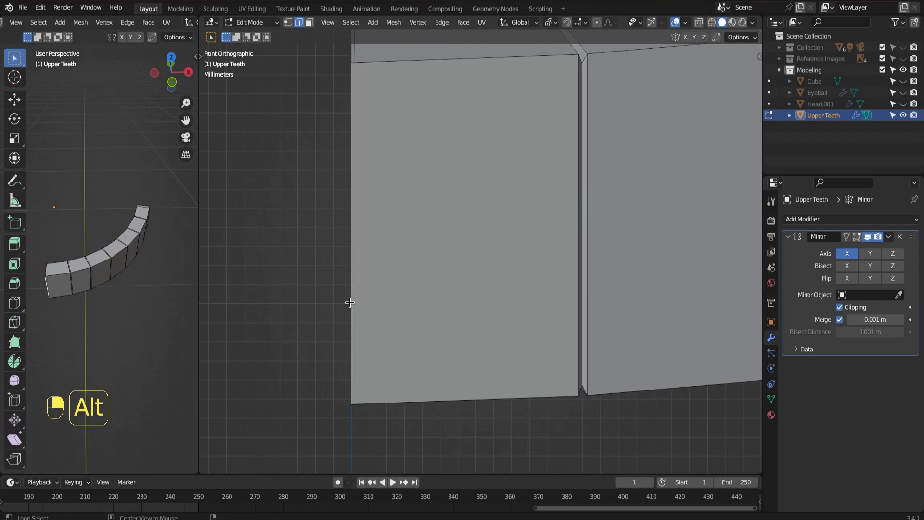
pyautogui.middleClick(350, 300)
pyautogui.rightClick(349, 300)
pyautogui.press('s')
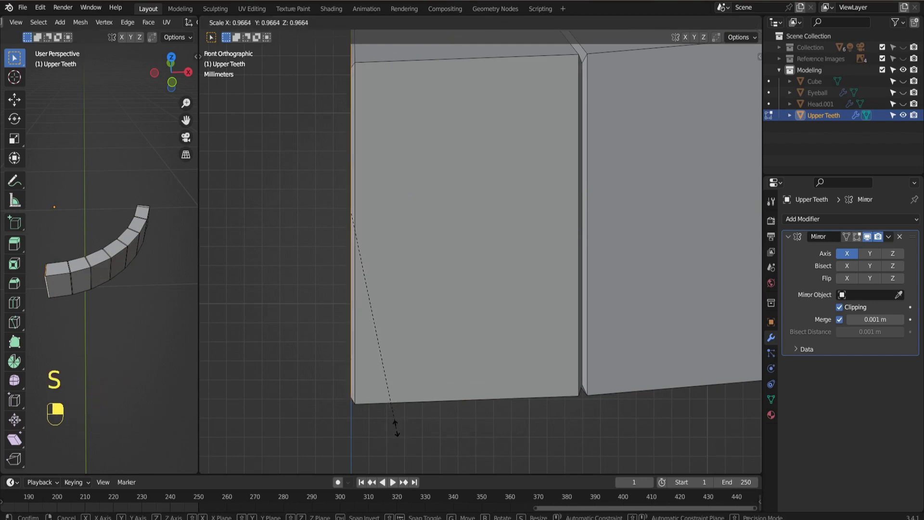
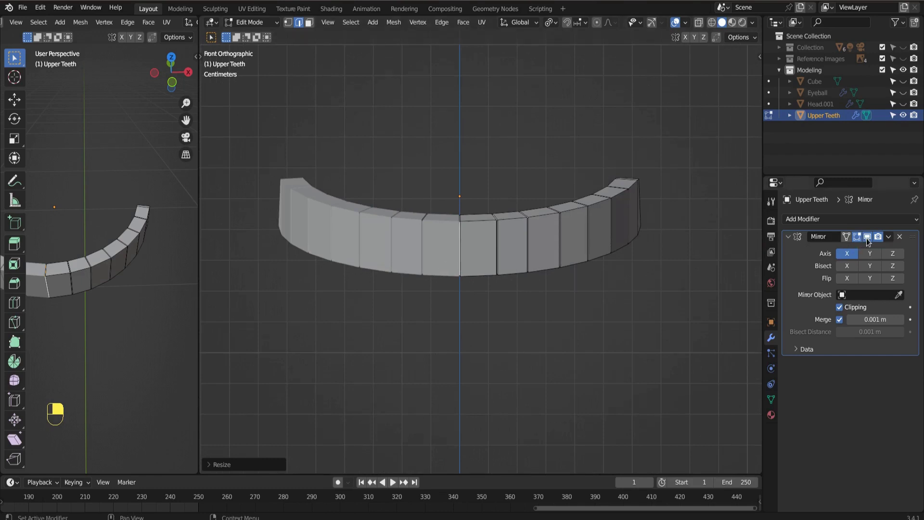
# Add two centred loop cuts across the teeth and move the selected vertices
pyautogui.middleClick(871, 238)
pyautogui.rightClick(871, 238)
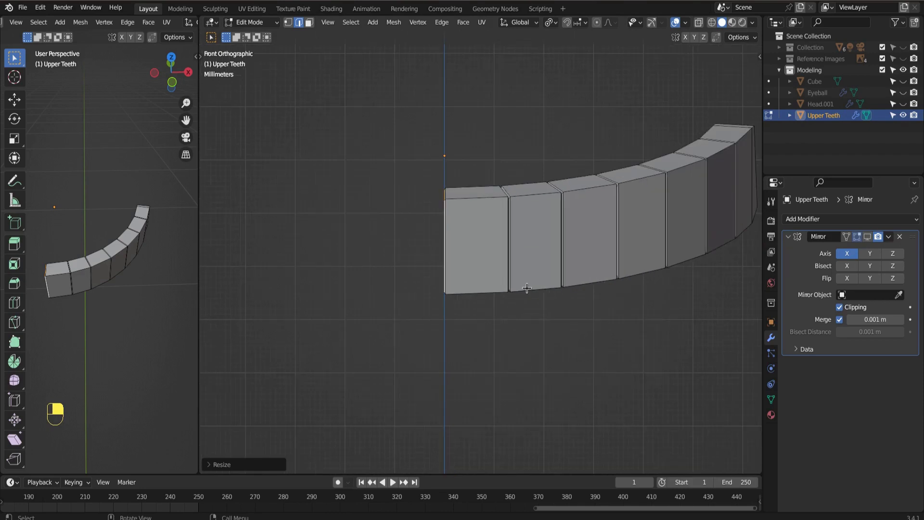
pyautogui.press('ctrl+r')
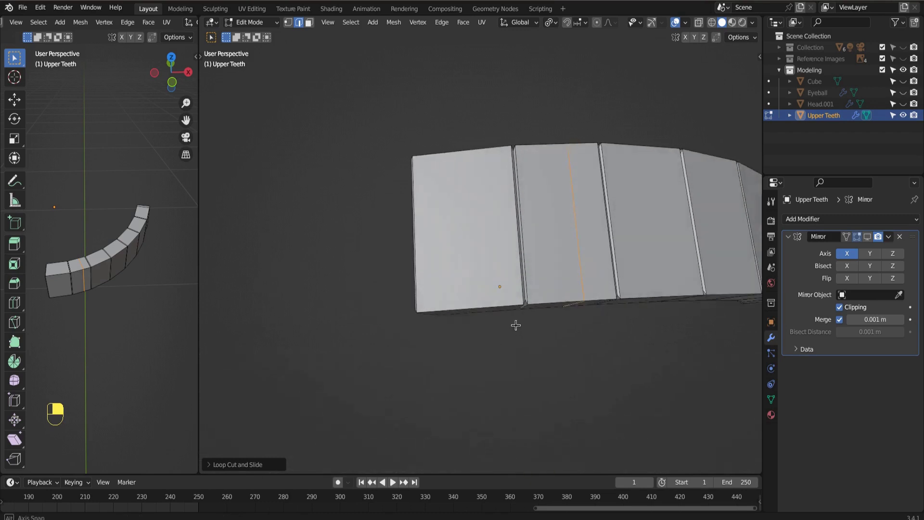
pyautogui.press('2')
pyautogui.middleClick(577, 294)
pyautogui.rightClick(577, 294)
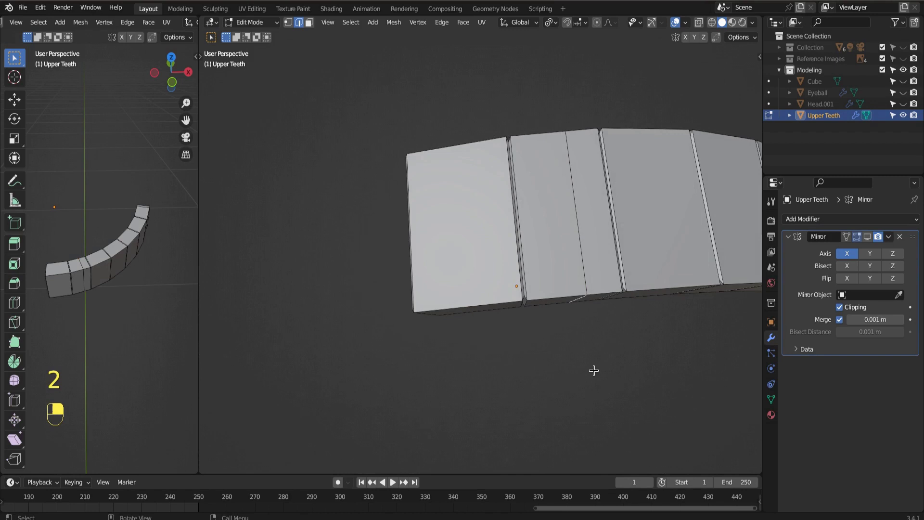
pyautogui.press('g')
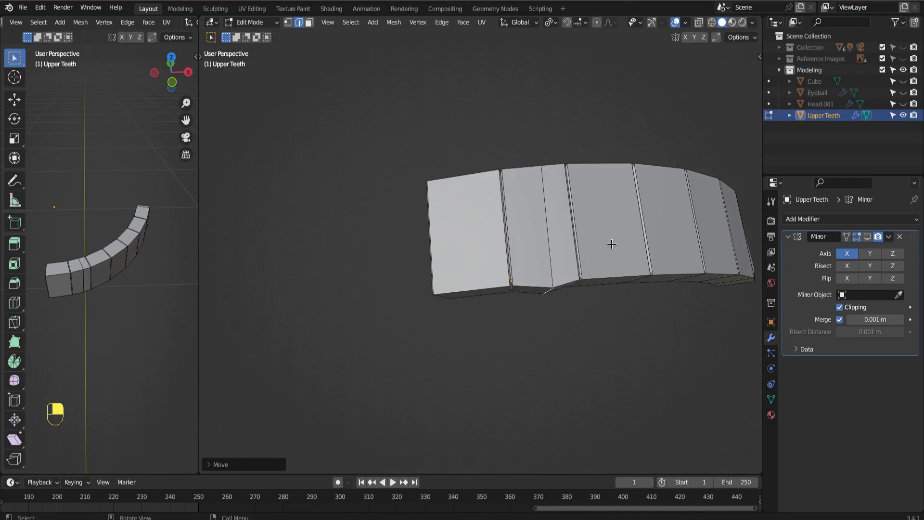
# Add another loop cut and shift vertices so the row's bottom edge becomes irregular
pyautogui.press('ctrl+r')
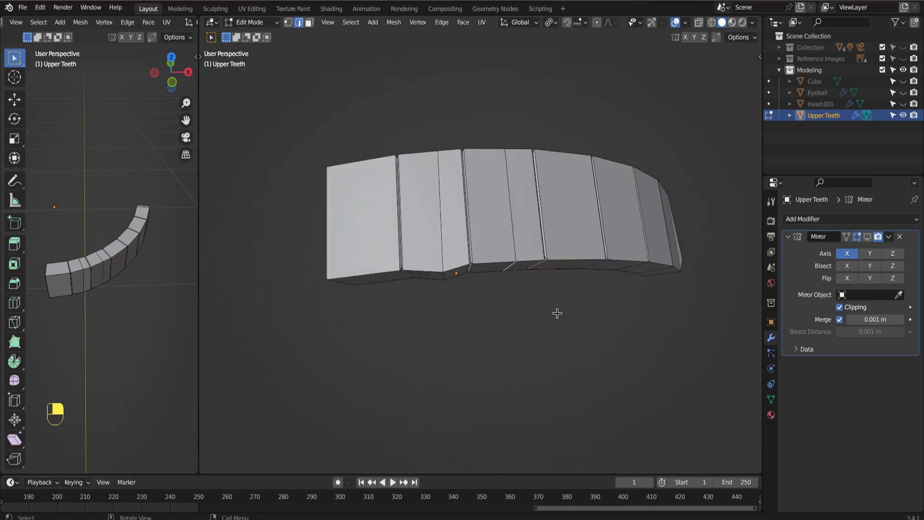
pyautogui.press('g')
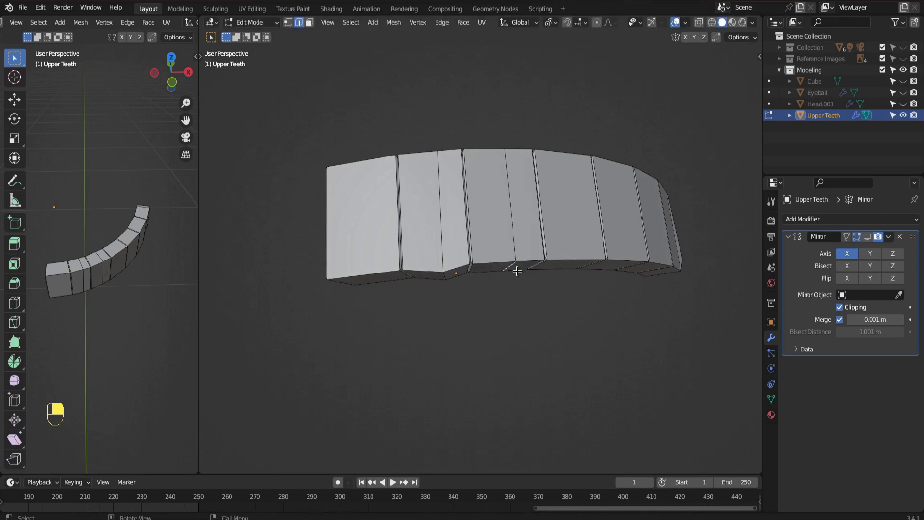
pyautogui.moveTo(514, 265); pyautogui.dragTo(509, 264)
pyautogui.moveTo(509, 263); pyautogui.dragTo(515, 263)
pyautogui.press('g')
pyautogui.moveTo(515, 263); pyautogui.dragTo(543, 306)
pyautogui.moveTo(543, 306); pyautogui.dragTo(498, 266)
pyautogui.press('g')
pyautogui.press('g')
# Drag from the modifier panel across the teeth strip while setting up subdivision smoothing
pyautogui.moveTo(844, 223); pyautogui.dragTo(498, 267)
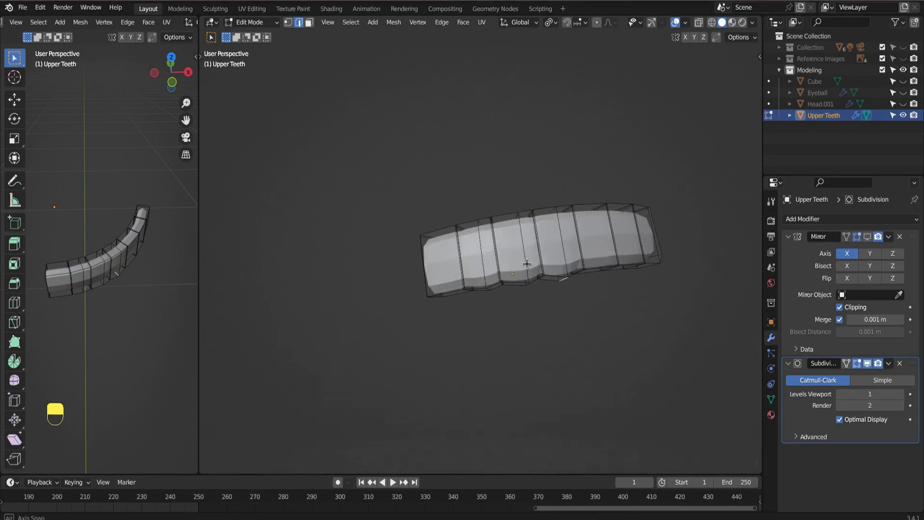
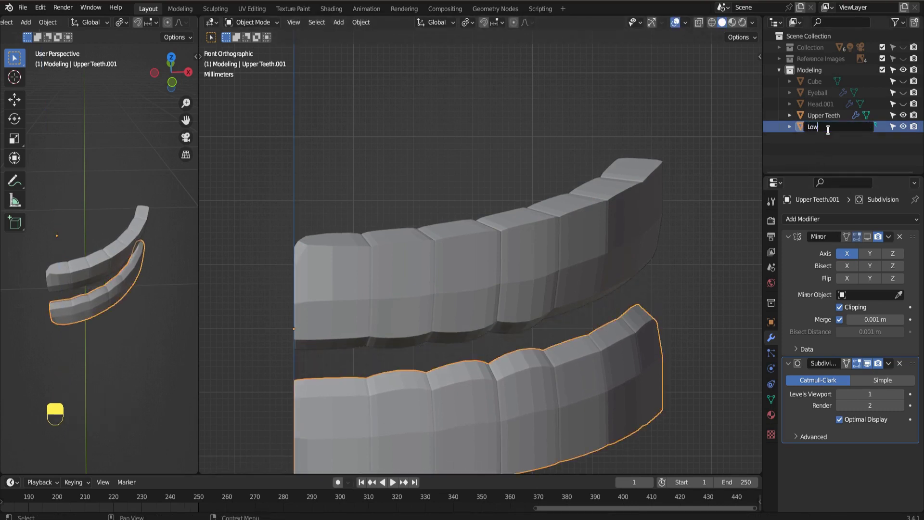
# Rename the duplicate to 'Teeth - Bottom Row' and begin renaming Upper Teeth to 'Teeth - Top Row'
pyautogui.press('e')
pyautogui.press('BackSpace')
pyautogui.press('BackSpace')
pyautogui.press('BackSpace')
pyautogui.press('BackSpace')
pyautogui.press('t')
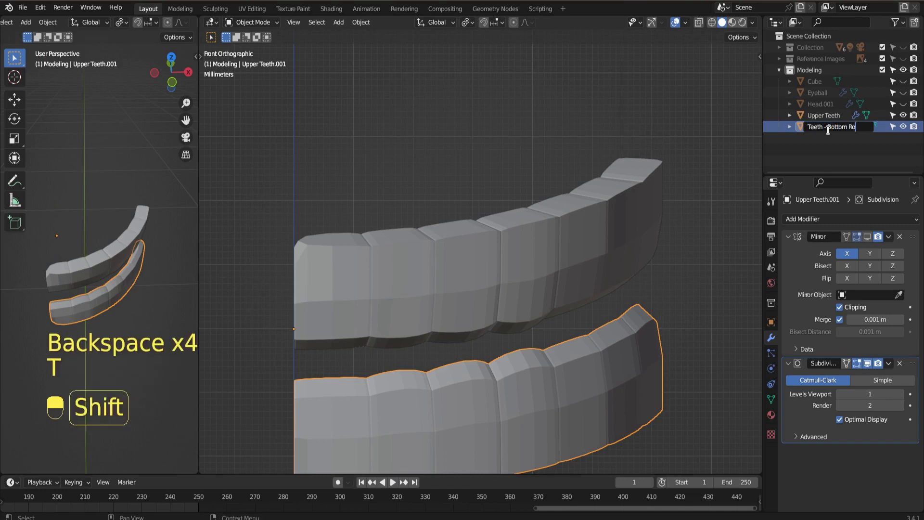
pyautogui.click(826, 128)
pyautogui.press('e')
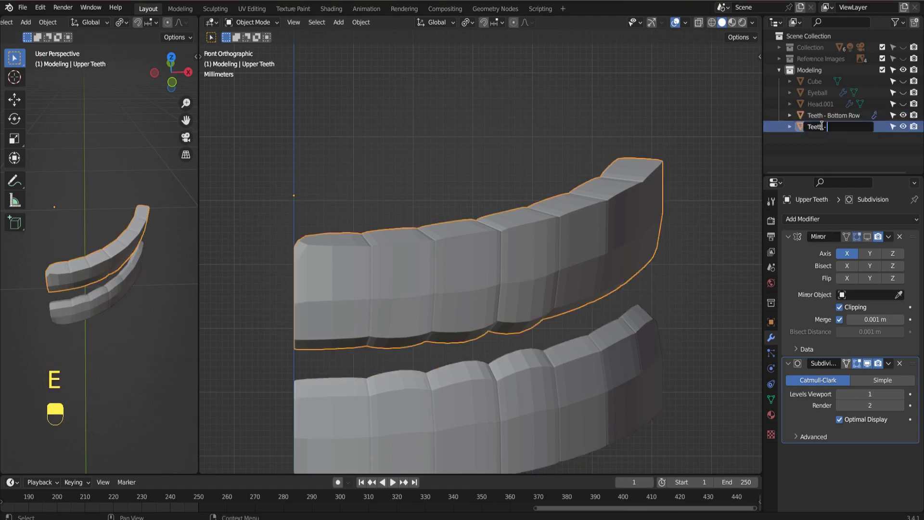
# In side view, select the bottom teeth row and move, scale and rotate it toward the lower lip
pyautogui.moveTo(260, 329); pyautogui.dragTo(310, 374)
pyautogui.press('ctrl+KP_3')
pyautogui.middleClick(238, 245)
pyautogui.rightClick(239, 246)
pyautogui.press('g')
pyautogui.press('s')
pyautogui.press('g')
pyautogui.press('r')
pyautogui.press('g')
# Reselect and drag the bottom teeth row in the viewport to refine its placement
pyautogui.rightClick(310, 374)
pyautogui.doubleClick(282, 374)
pyautogui.rightClick(275, 374)
pyautogui.moveTo(276, 374); pyautogui.dragTo(188, 377)
pyautogui.moveTo(187, 377); pyautogui.dragTo(278, 375)
pyautogui.moveTo(224, 374); pyautogui.dragTo(308, 375)
pyautogui.rightClick(309, 376)
pyautogui.click(310, 376)
pyautogui.rightClick(303, 373)
# Return to side view, rotate the bottom row into alignment and start moving it into place
pyautogui.press('ctrl+KP_3')
pyautogui.moveTo(264, 241); pyautogui.dragTo(320, 350)
pyautogui.moveTo(320, 350); pyautogui.dragTo(346, 334)
pyautogui.moveTo(346, 334); pyautogui.dragTo(268, 326)
pyautogui.press('r')
pyautogui.press('ctrl+KP_3')
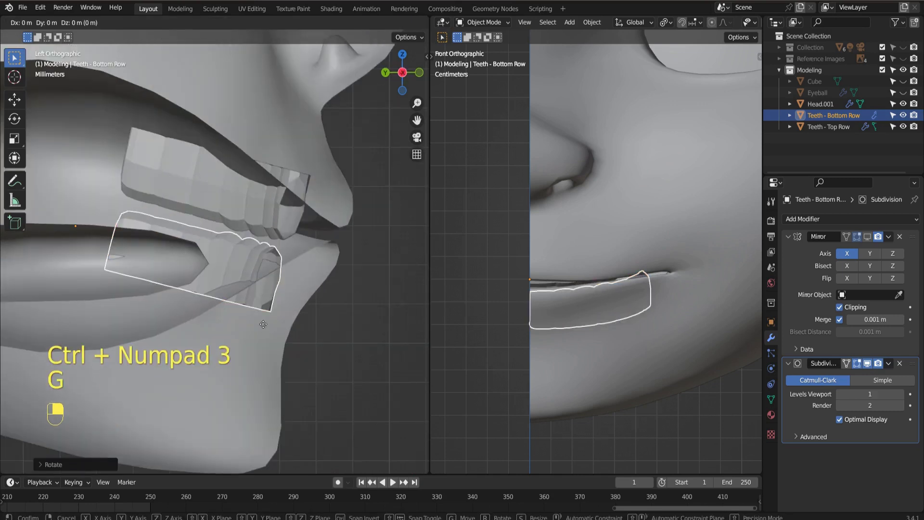
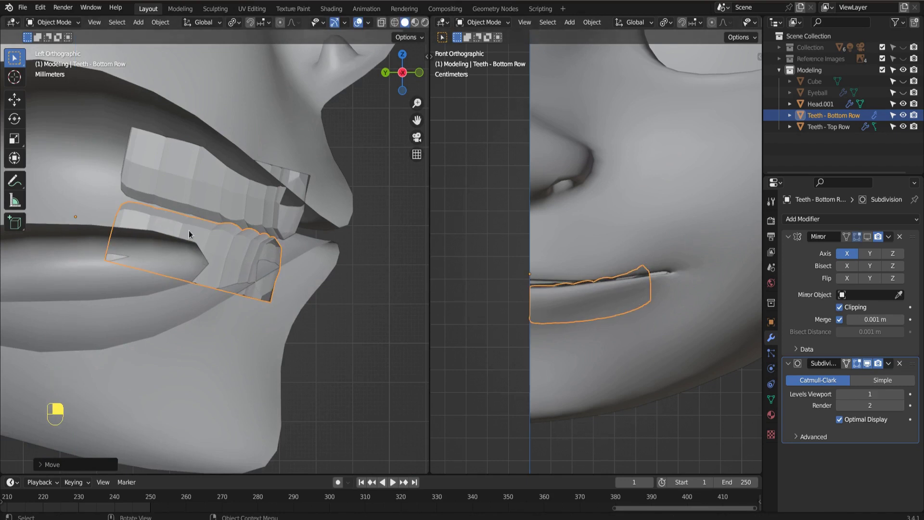
# Enter edit mode on Teeth - Top Row, add a centred horizontal loop cut and exit
pyautogui.moveTo(266, 323); pyautogui.dragTo(259, 203)
pyautogui.press('Tab')
pyautogui.press('ctrl+r')
pyautogui.middleClick(842, 124)
pyautogui.rightClick(843, 125)
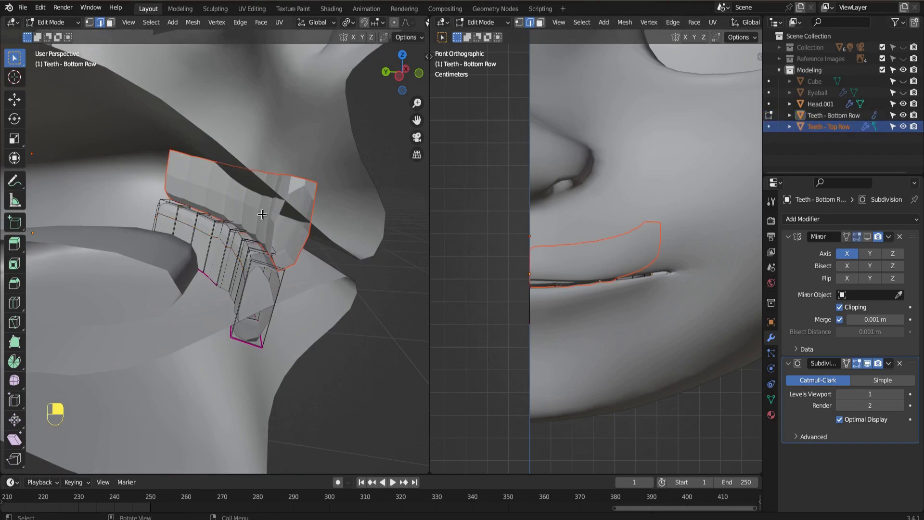
pyautogui.press('Tab')
# Add another horizontal loop around the top teeth, select Head.001 and view from the side
pyautogui.middleClick(266, 217)
pyautogui.moveTo(265, 217); pyautogui.dragTo(277, 244)
pyautogui.press('Tab')
pyautogui.moveTo(280, 223); pyautogui.dragTo(908, 104)
pyautogui.press('ctrl+r')
pyautogui.middleClick(907, 103)
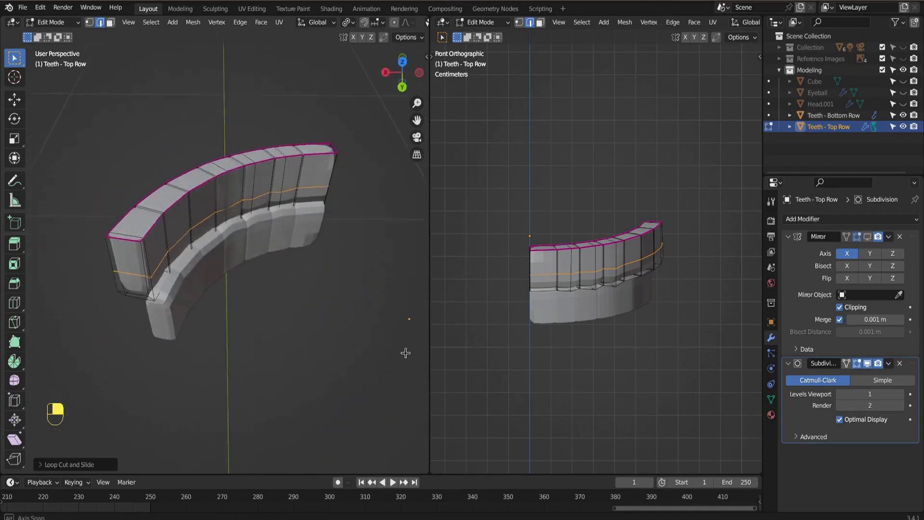
pyautogui.press('KP_3')
# Save the head model with both teeth rows to the .blend file from front view
pyautogui.press('KP_1')
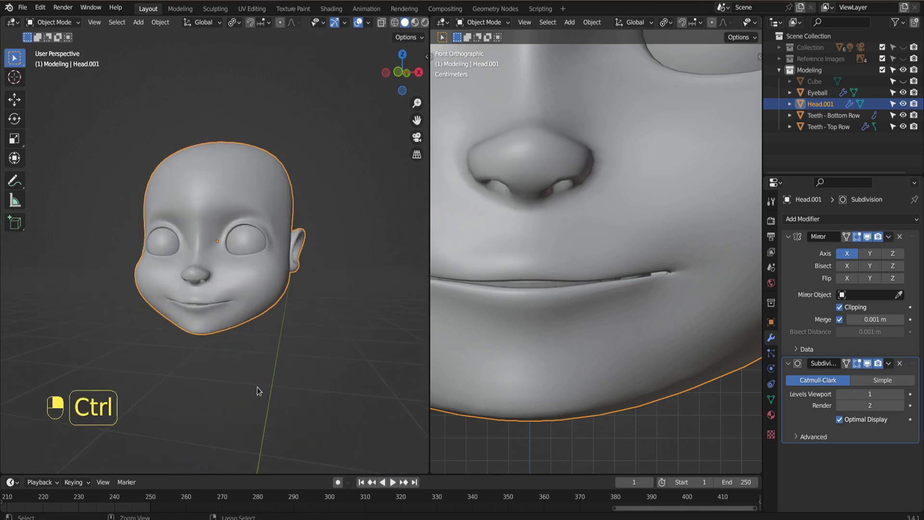
pyautogui.press('ctrl+s')
pyautogui.press('KP_1')
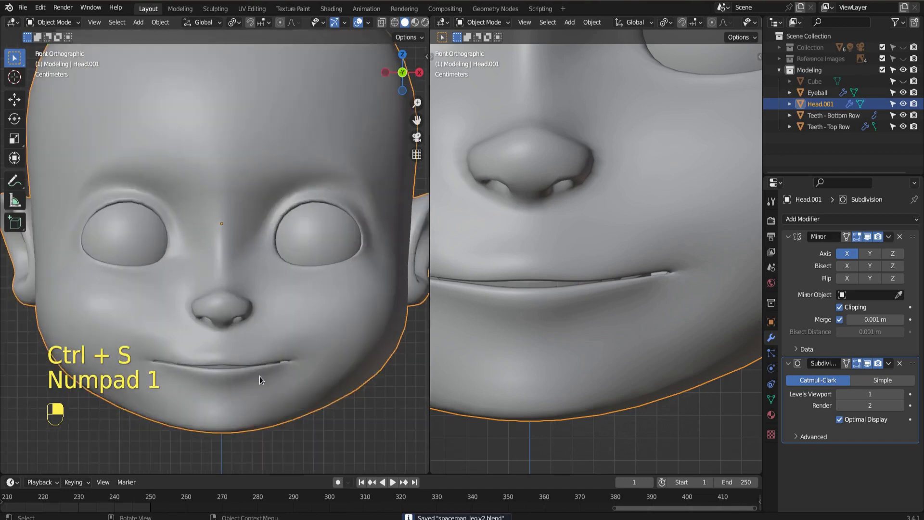